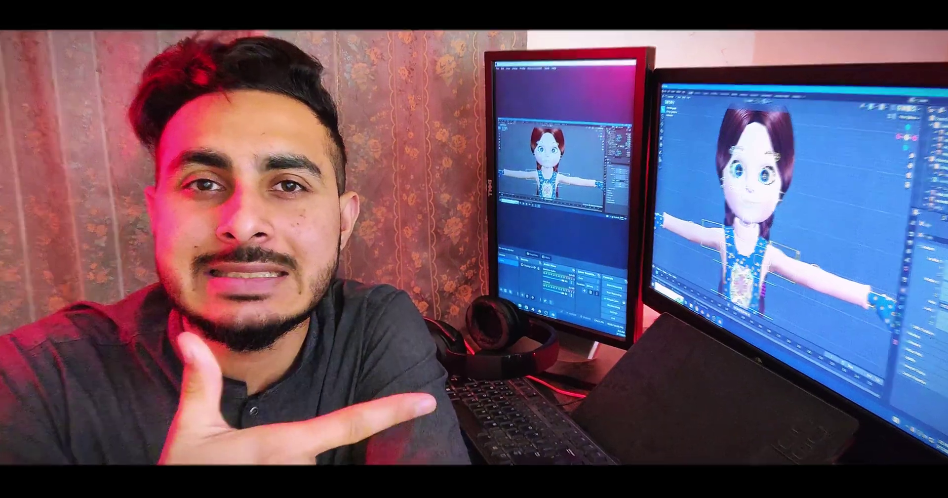
# Step: Box-select every piece of the cartoon girl, then isolate the sac_2 object
pyautogui.click(468, 259)
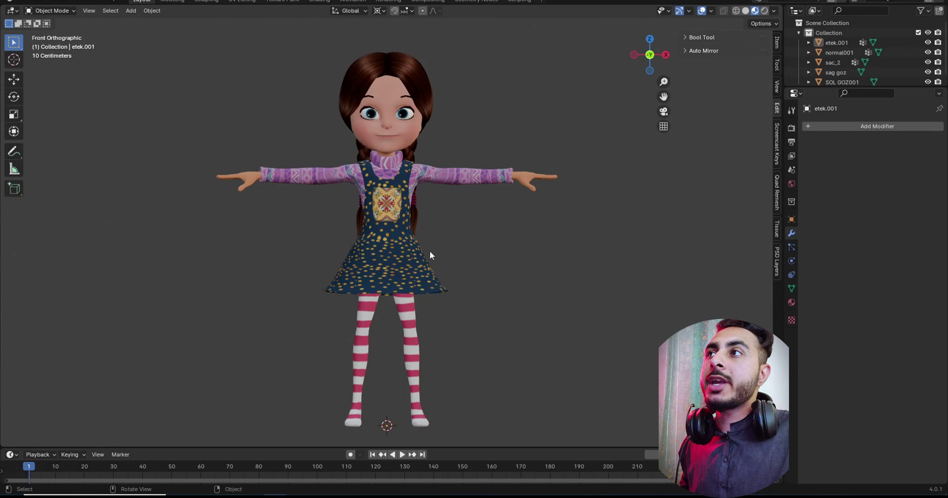
pyautogui.moveTo(189, 77); pyautogui.dragTo(460, 263)
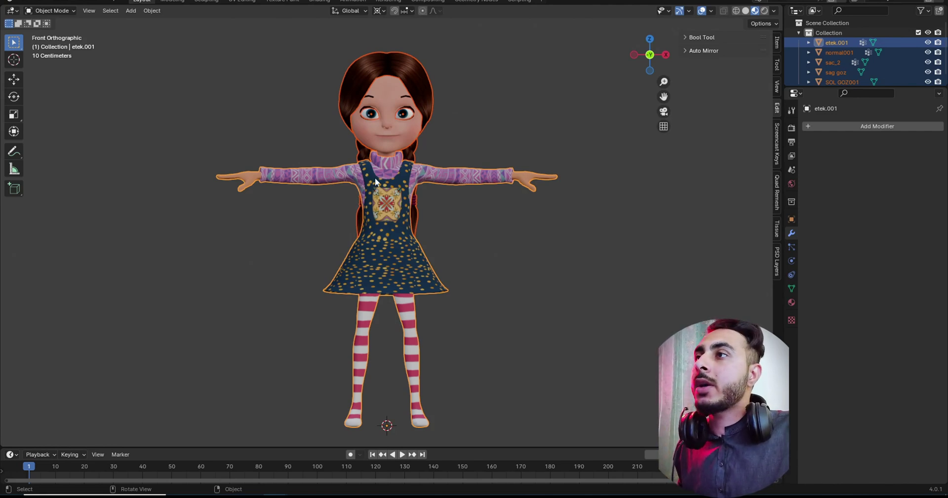
pyautogui.click(425, 212)
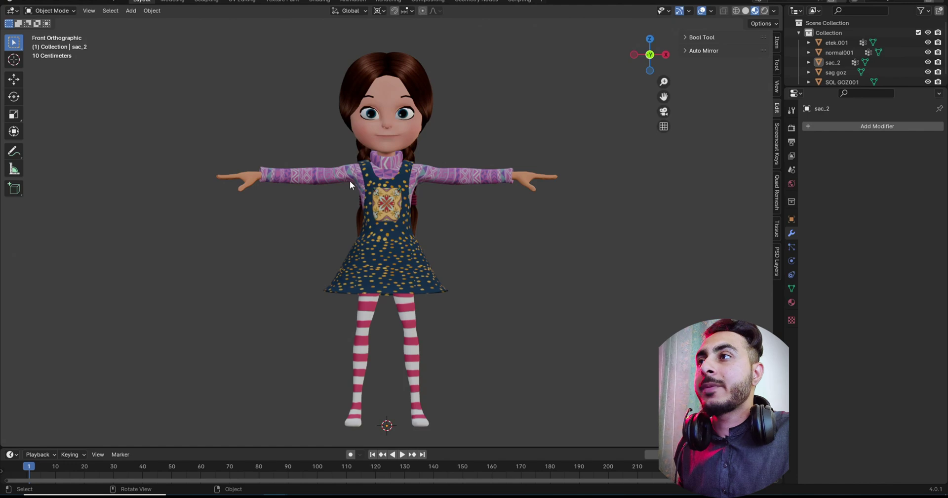
# Step: Orbit into a perspective view and select all of the character's objects
pyautogui.scroll(-3)
pyautogui.click(304, 152)
pyautogui.middleClick(342, 190)
pyautogui.click(237, 111)
pyautogui.moveTo(439, 284); pyautogui.dragTo(468, 260)
pyautogui.click(468, 260)
pyautogui.press('a')
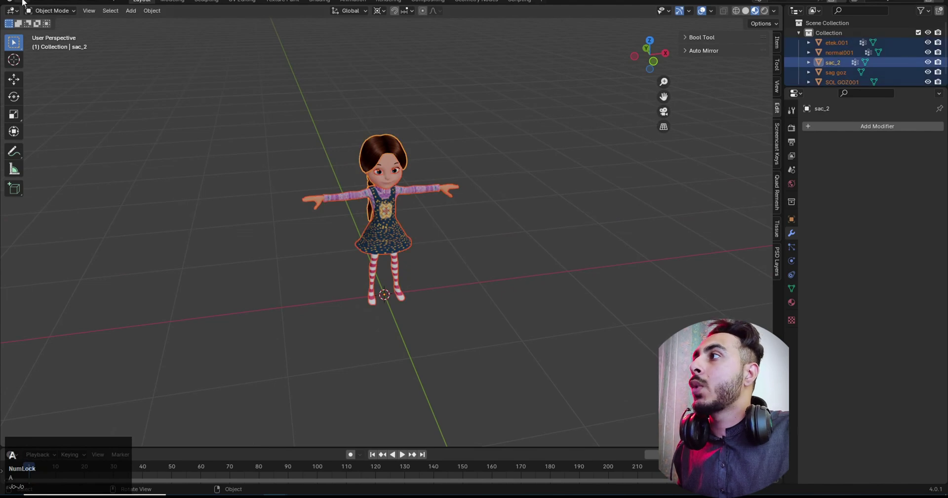
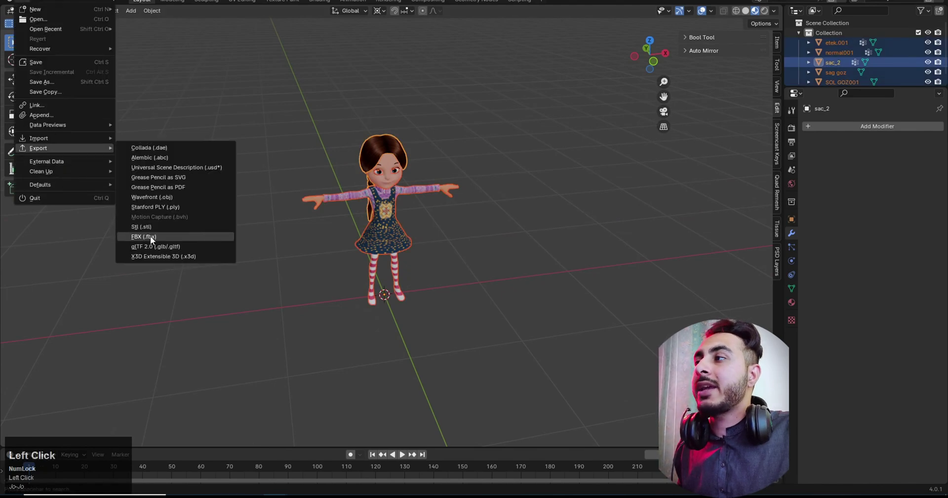
# Step: Begin an FBX export of the selected meshes named 'Model rig'
pyautogui.click(157, 237)
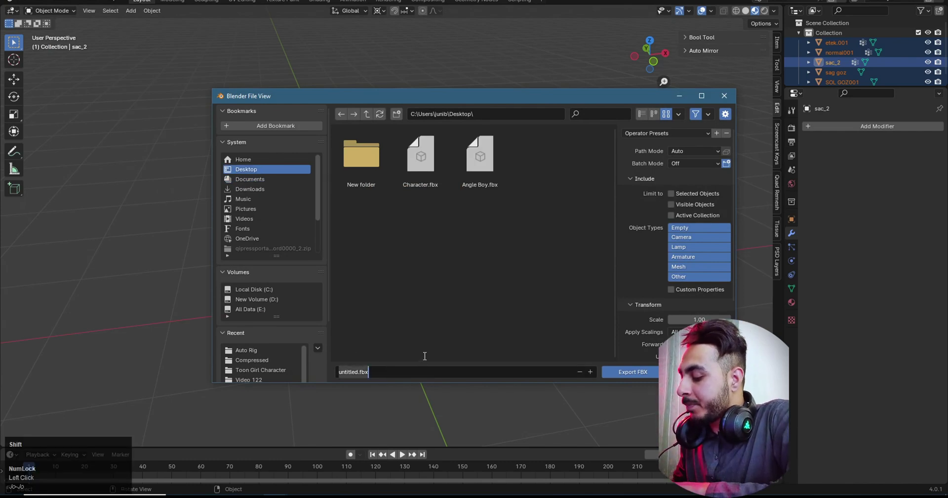
pyautogui.press('shift+m')
pyautogui.write('odel')
pyautogui.press('space')
pyautogui.write('rig')
# Step: Keep selected objects and Mesh type, and set Path Mode to Copy the textures
pyautogui.click(550, 212)
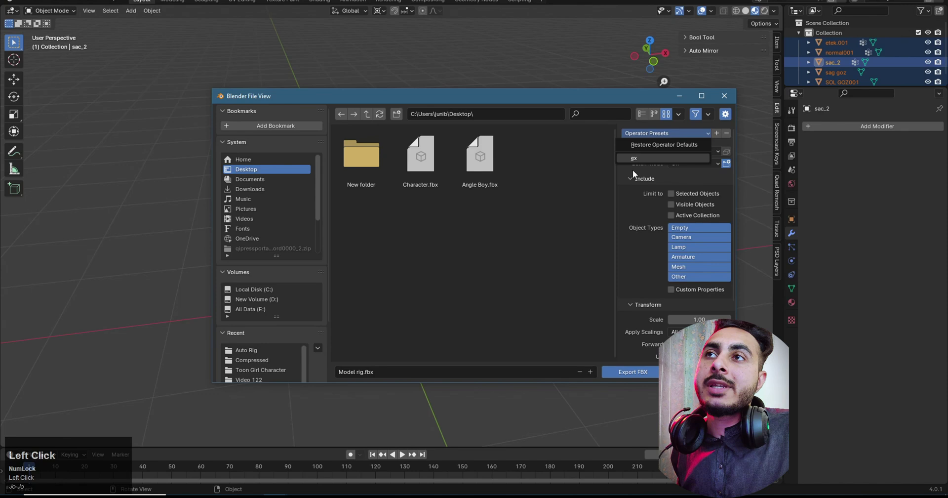
pyautogui.scroll(-3)
pyautogui.scroll(3)
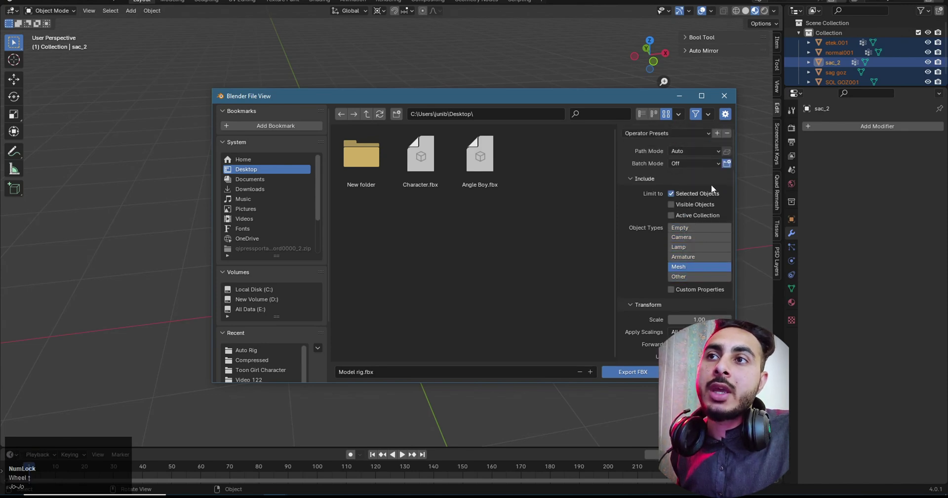
pyautogui.scroll(-3)
pyautogui.scroll(3)
pyautogui.click(718, 133)
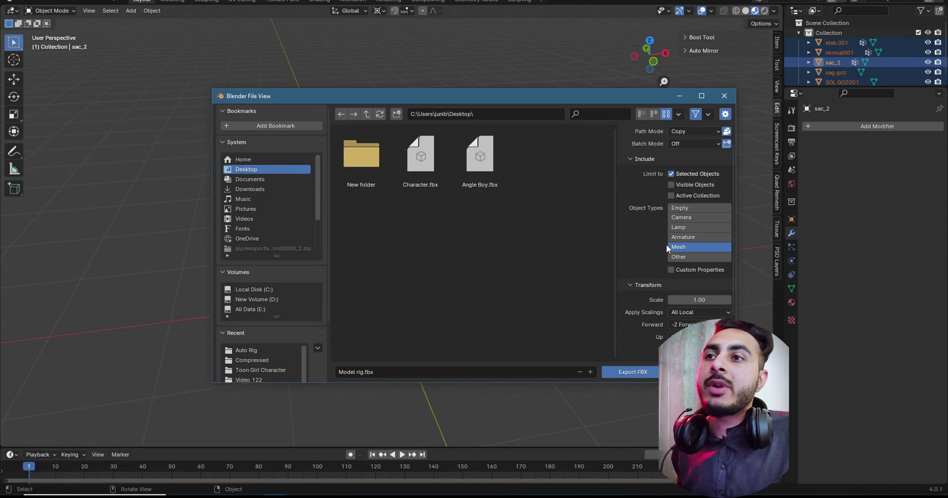
pyautogui.scroll(-3)
pyautogui.scroll(-3)
# Step: Switch to the Mixamo home page with the X Bot and check the account menu
pyautogui.click(641, 381)
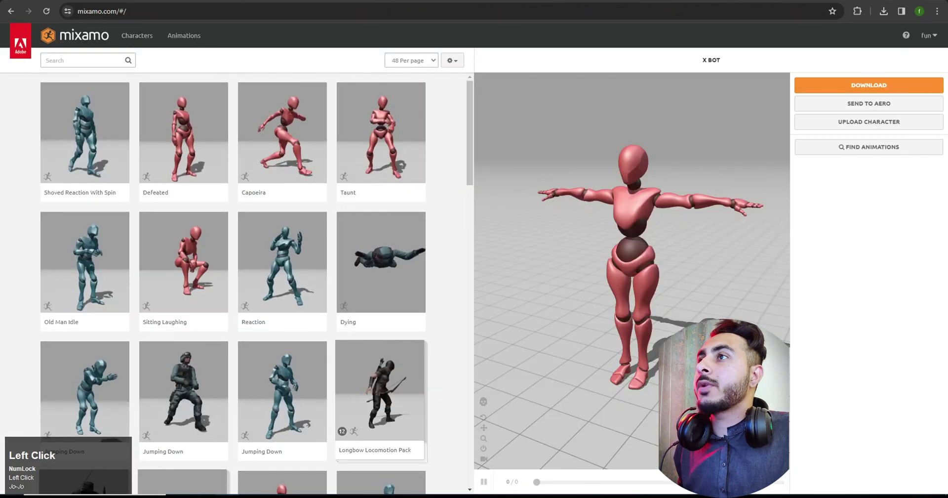
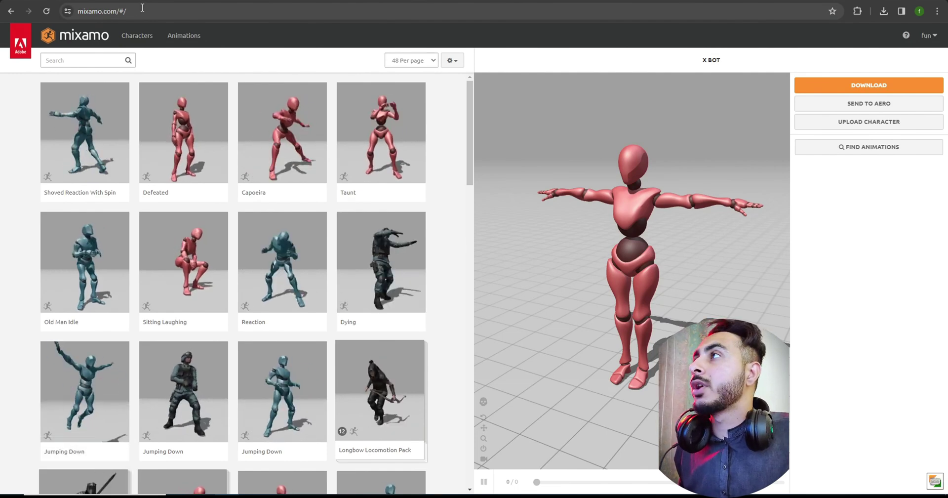
pyautogui.click(193, 67)
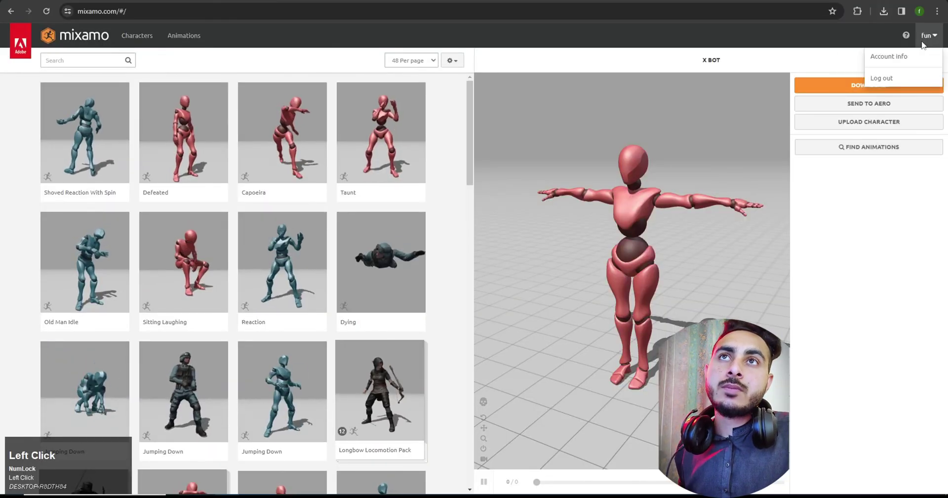
pyautogui.click(883, 209)
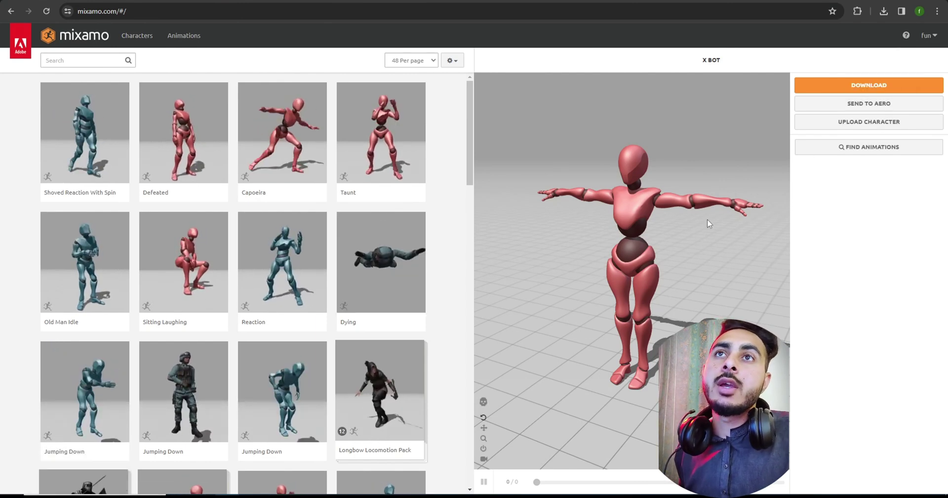
pyautogui.click(909, 212)
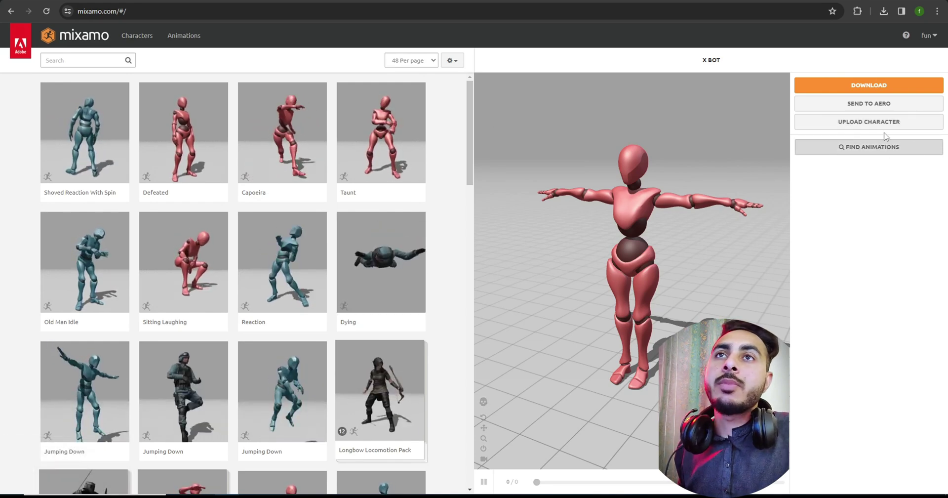
# Step: Upload the 'Model rig' FBX through Upload Character, hitting a trouble-receiving-upload error
pyautogui.click(891, 128)
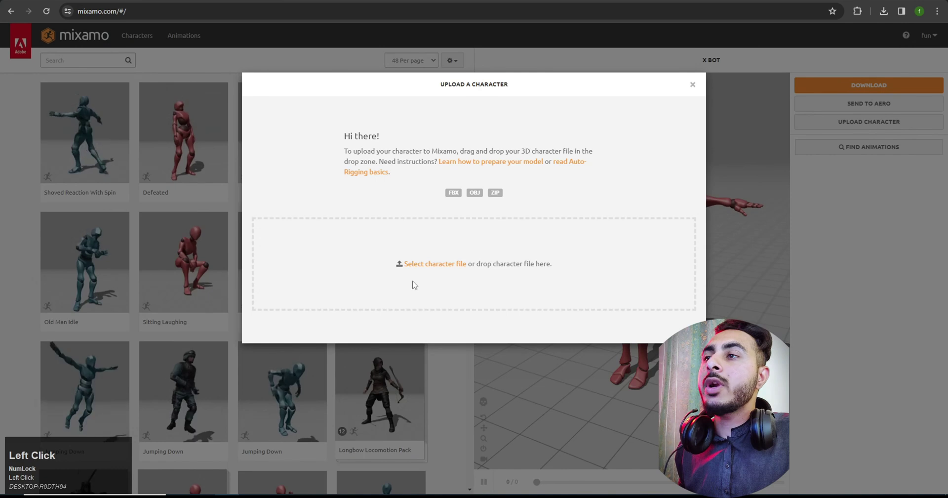
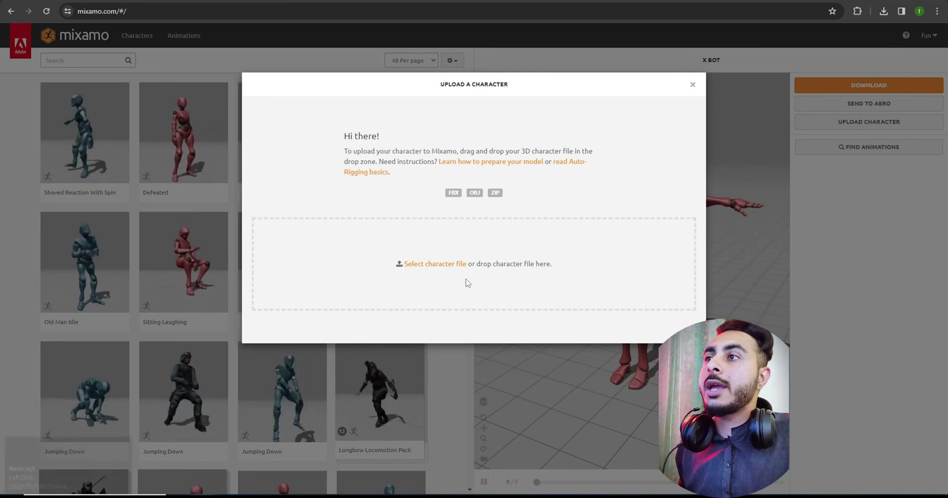
pyautogui.click(443, 270)
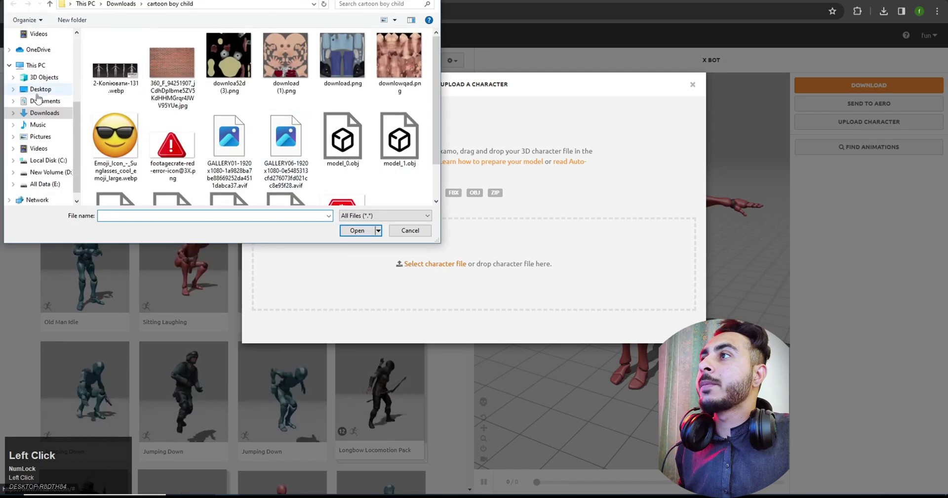
pyautogui.scroll(-3)
pyautogui.scroll(3)
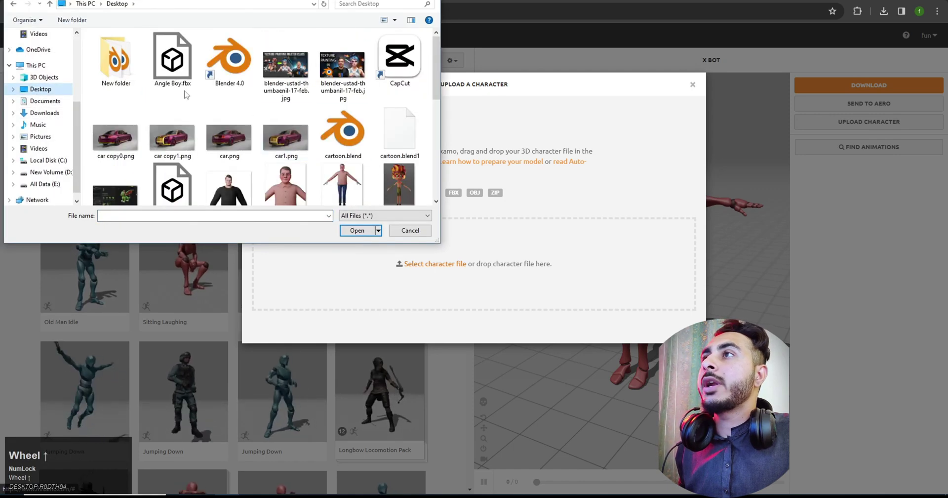
pyautogui.scroll(-3)
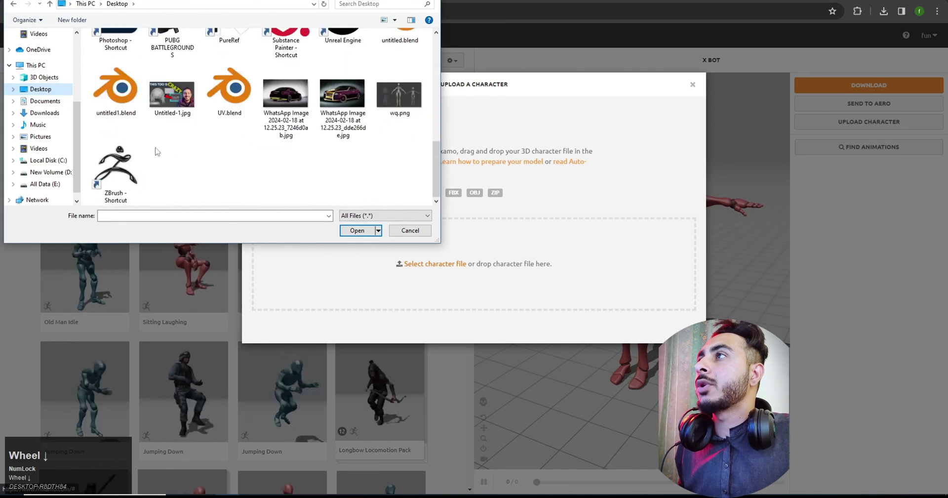
pyautogui.scroll(3)
pyautogui.click(290, 125)
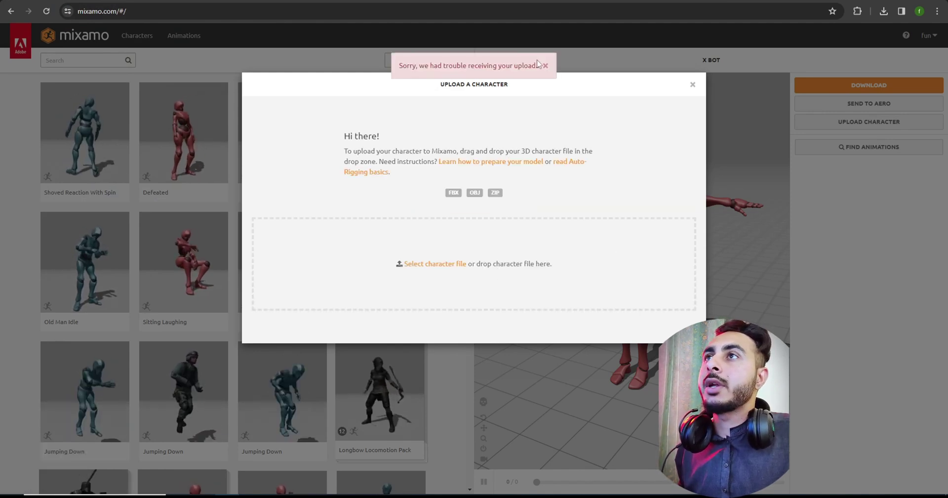
# Step: Retry the FBX upload, let Mixamo process it, and rotate the girl about her vertical axis
pyautogui.click(546, 70)
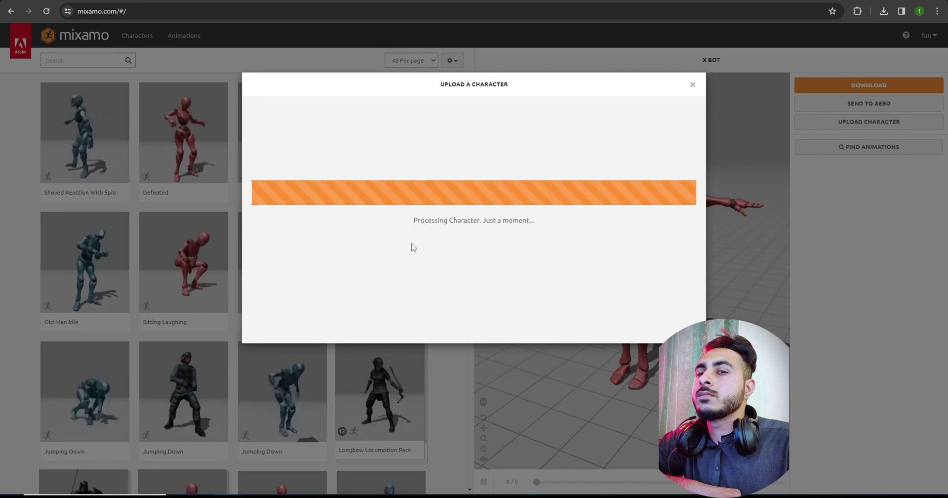
pyautogui.click(139, 133)
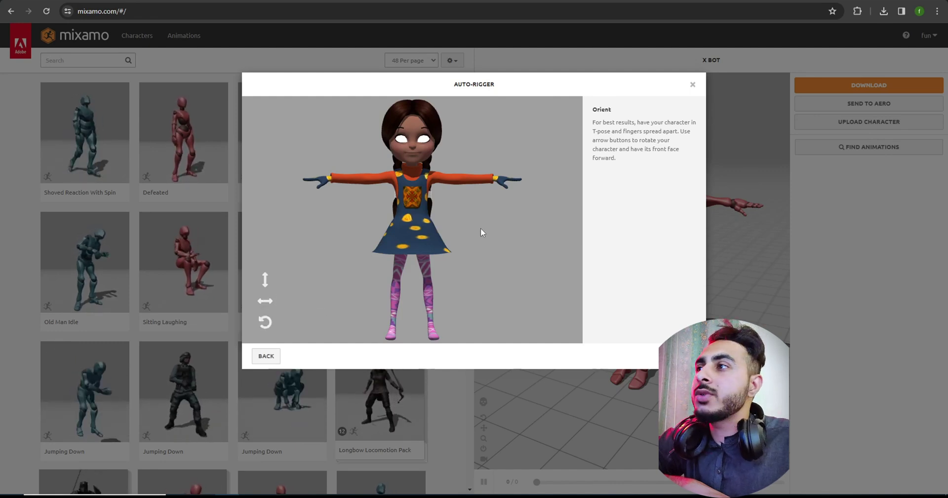
pyautogui.click(263, 318)
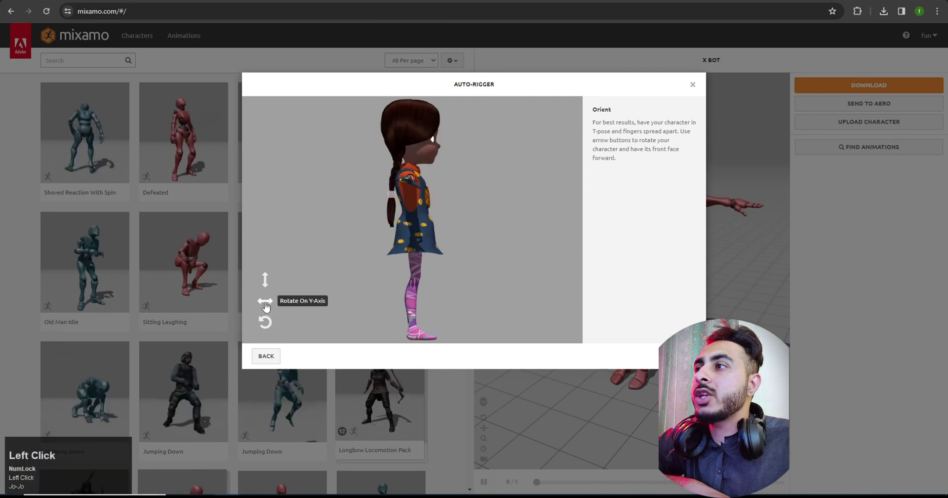
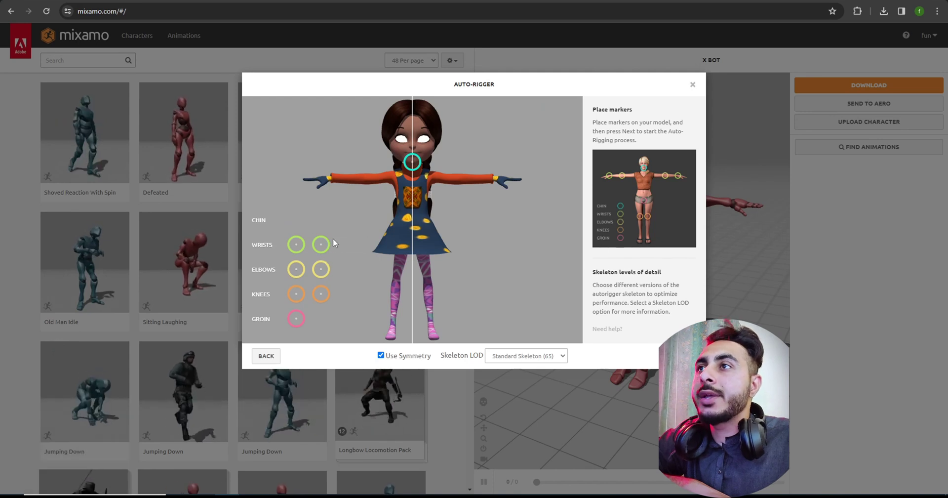
# Step: Place the wrist, elbow and knee markers on the front-facing girl
pyautogui.moveTo(430, 222); pyautogui.dragTo(464, 184)
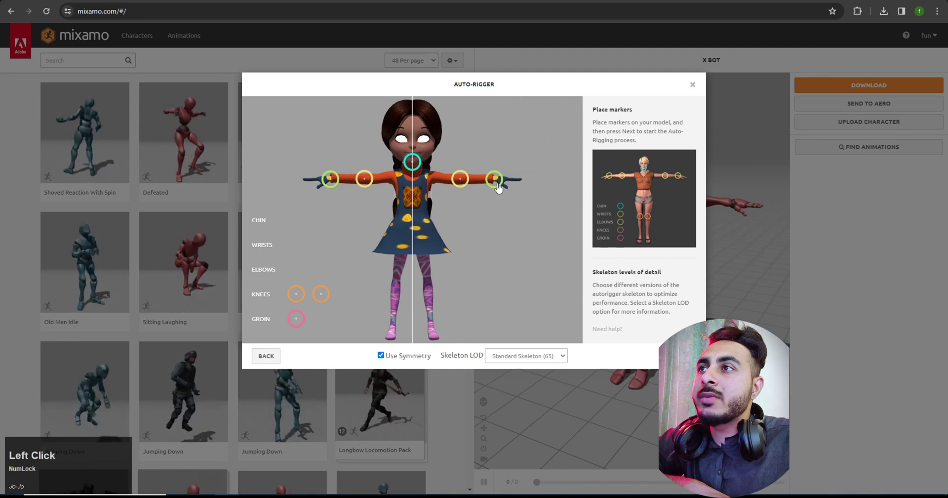
pyautogui.moveTo(464, 182); pyautogui.dragTo(304, 327)
pyautogui.moveTo(335, 305); pyautogui.dragTo(443, 241)
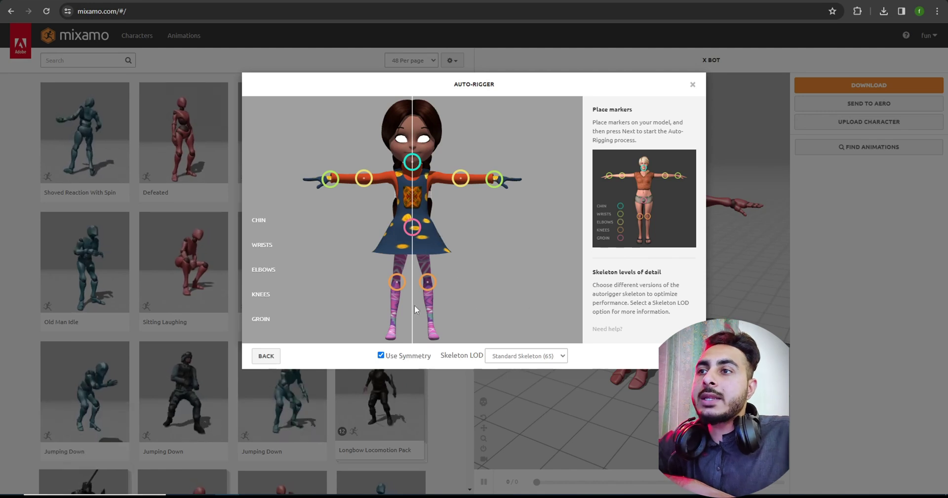
pyautogui.write('ﾉ○-ﾉ○')
# Step: Keep the Standard Skeleton (65) level of detail for the auto-rig
pyautogui.click(527, 357)
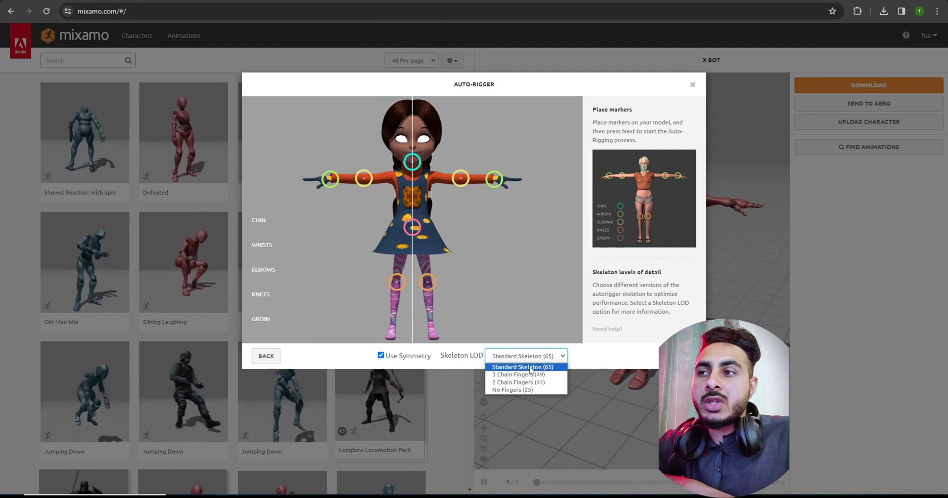
pyautogui.click(541, 369)
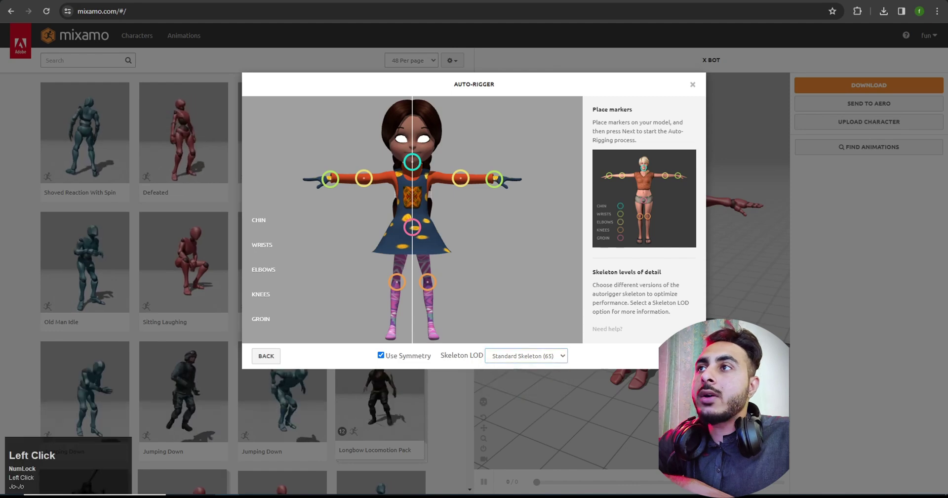
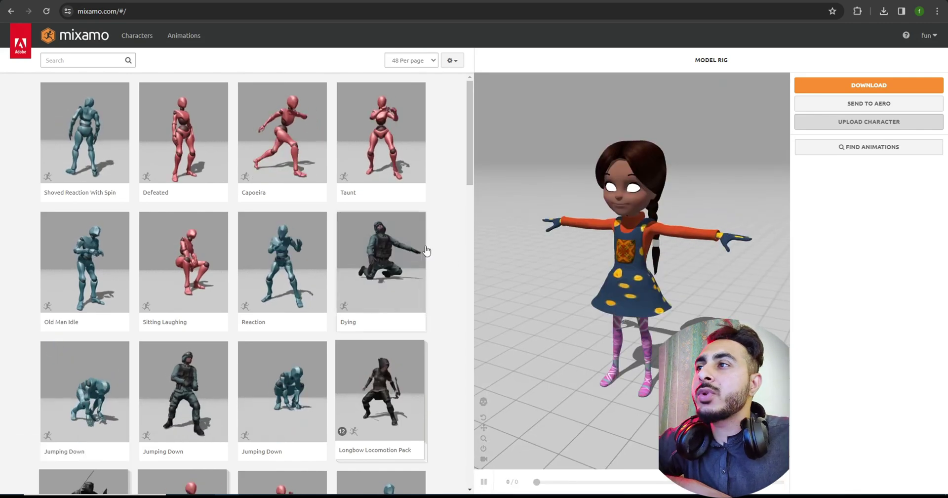
# Step: Apply the Capoeira animation to the rigged girl and view her from above
pyautogui.scroll(3)
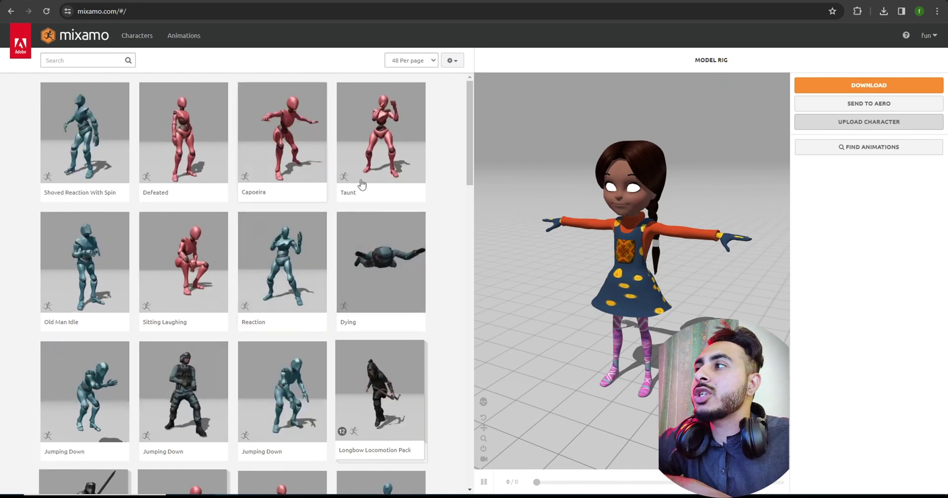
pyautogui.click(290, 138)
pyautogui.scroll(-3)
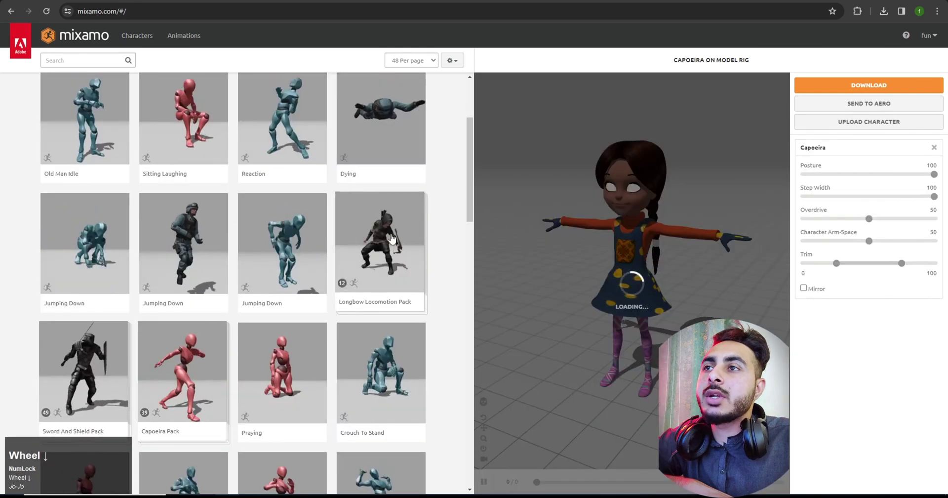
pyautogui.moveTo(582, 280); pyautogui.dragTo(688, 278)
pyautogui.scroll(-3)
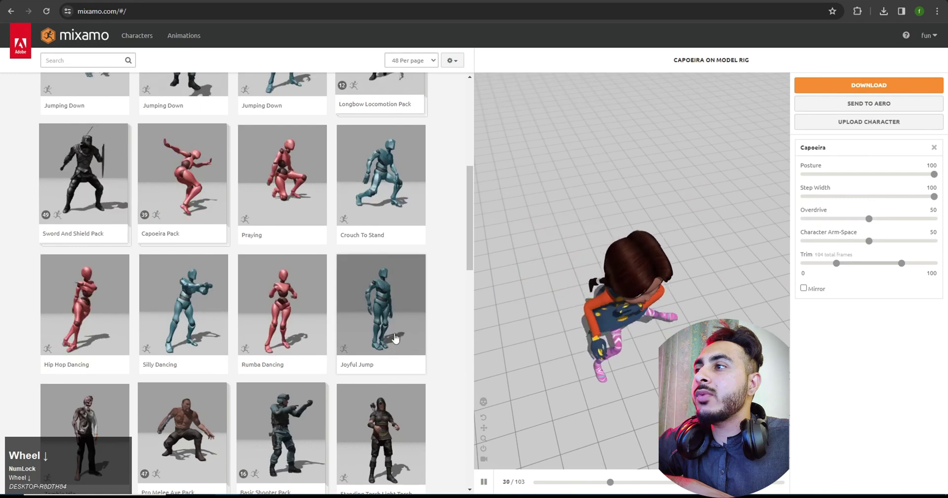
# Step: Apply Rumba Dancing and bring up its download settings (FBX Binary, With Skin, 30 fps)
pyautogui.click(304, 309)
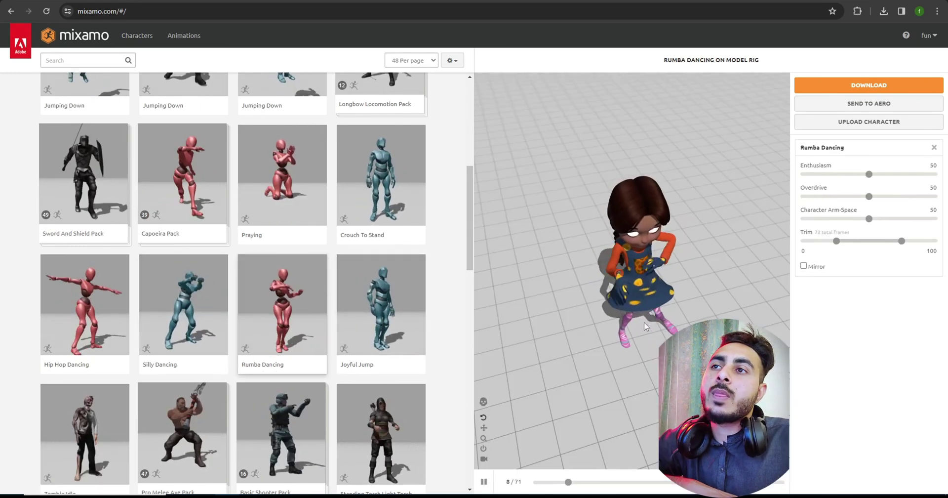
pyautogui.click(644, 310)
pyautogui.scroll(3)
# Step: Download the Rumba Dancing FBX with skin and check its progress
pyautogui.moveTo(647, 295); pyautogui.dragTo(874, 93)
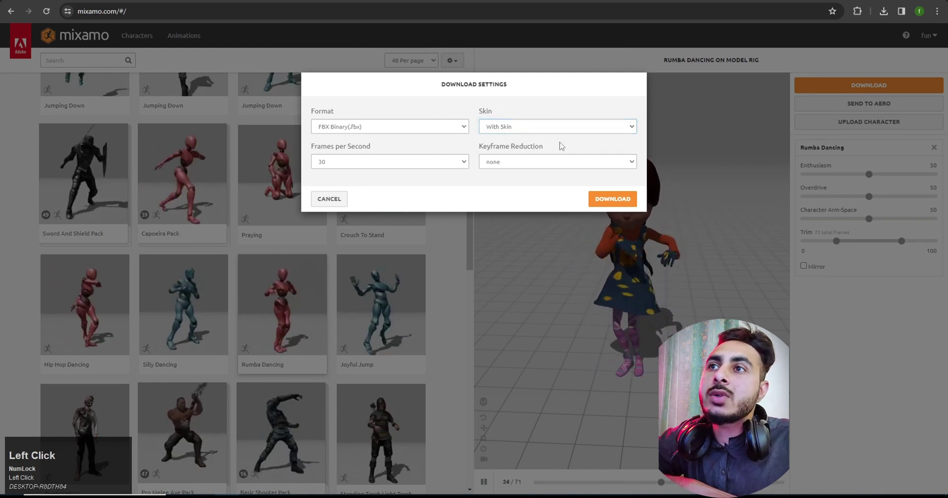
pyautogui.click(541, 168)
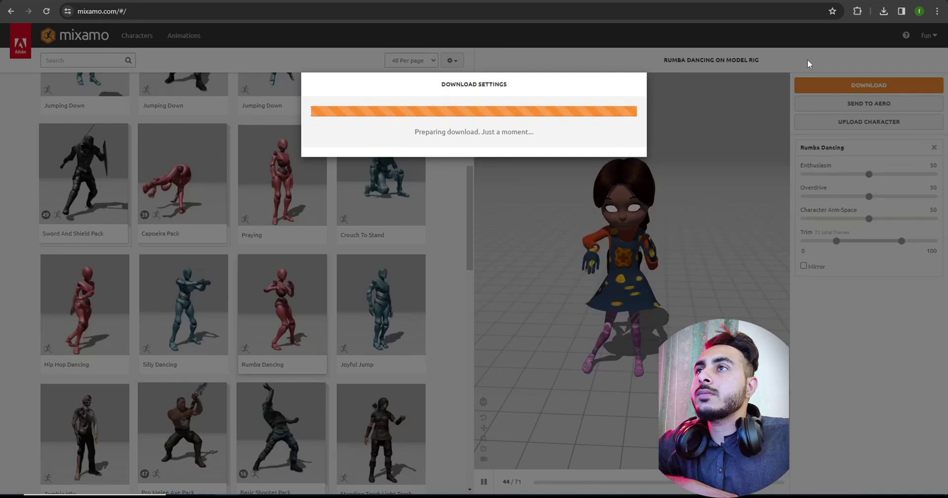
pyautogui.click(883, 17)
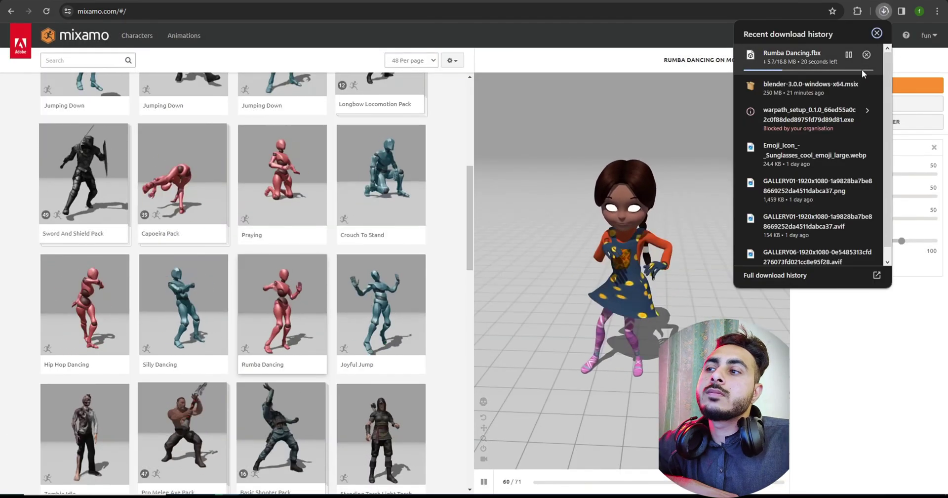
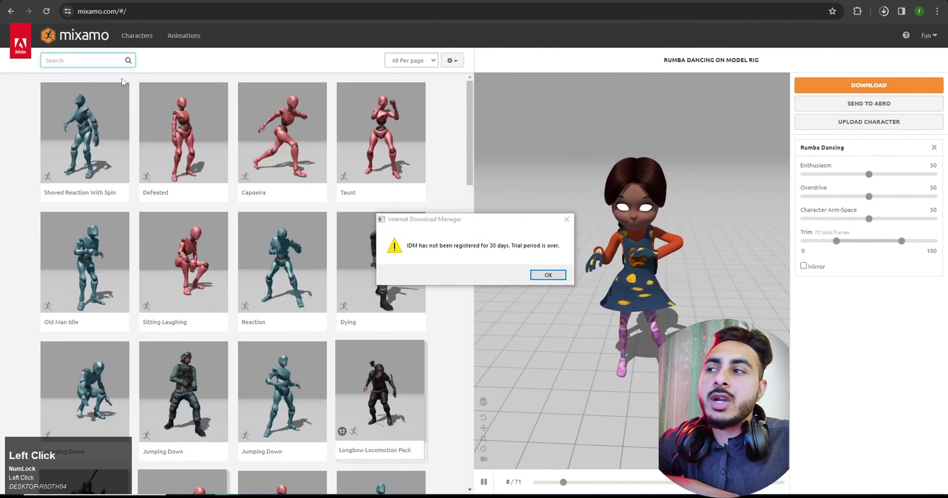
pyautogui.scroll(-3)
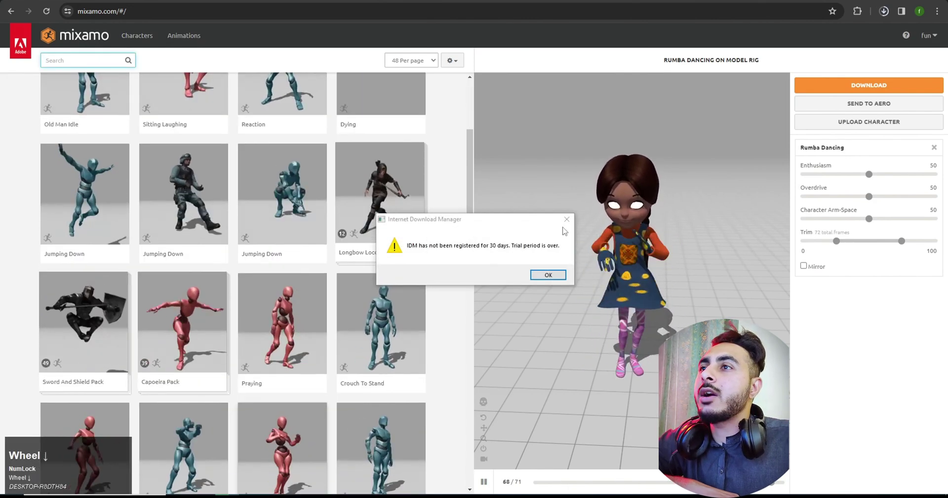
# Step: Dismiss the download manager warning and close the download history once finished
pyautogui.click(568, 223)
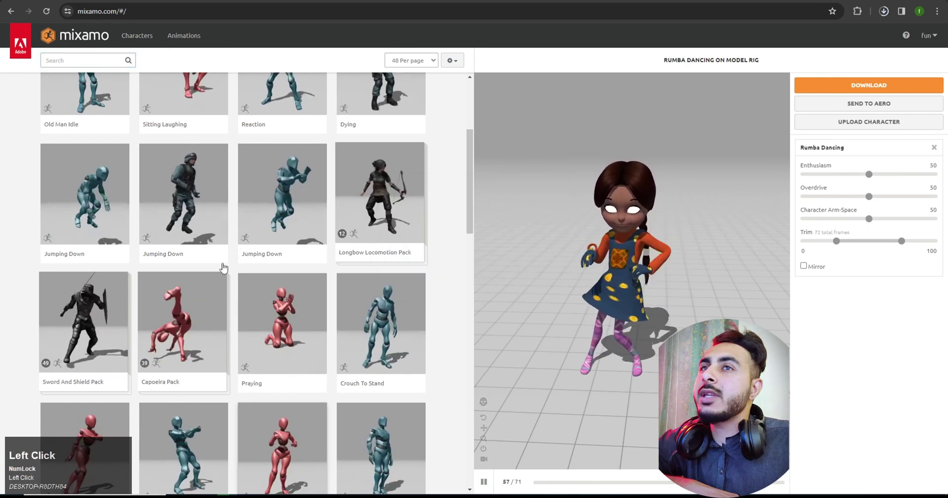
pyautogui.scroll(-3)
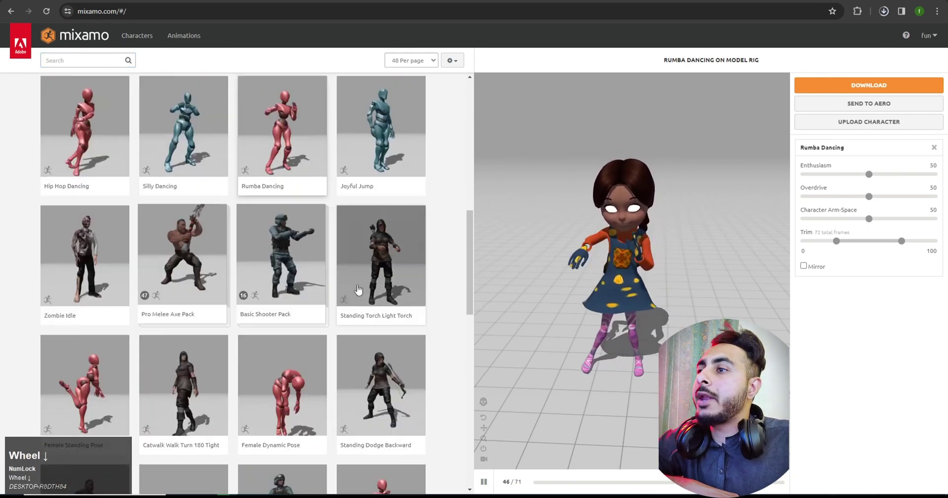
pyautogui.scroll(-3)
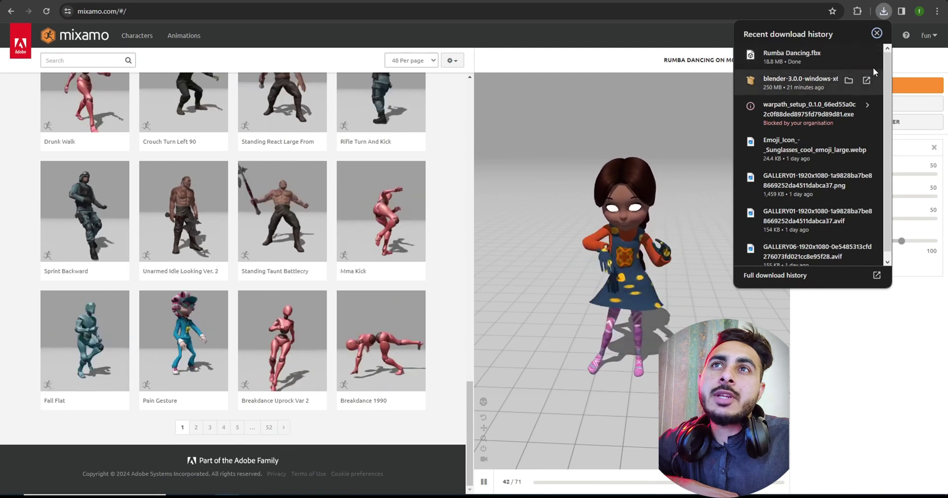
pyautogui.click(857, 57)
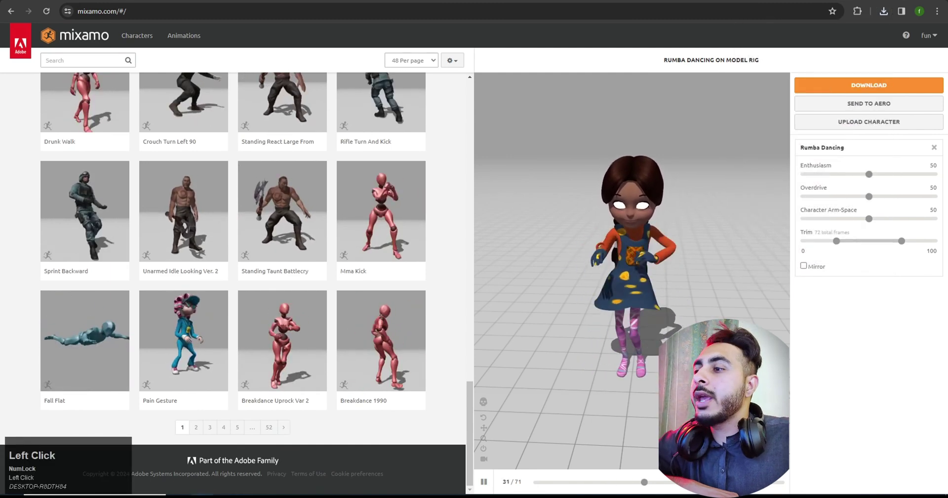
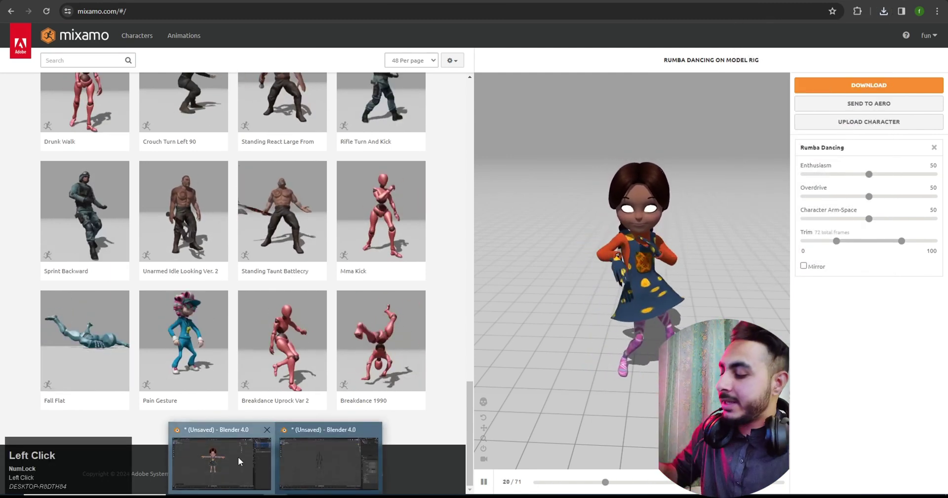
# Step: Import Rumba Dancing.fbx into the emptied Blender scene and play the dance
pyautogui.middleClick(479, 302)
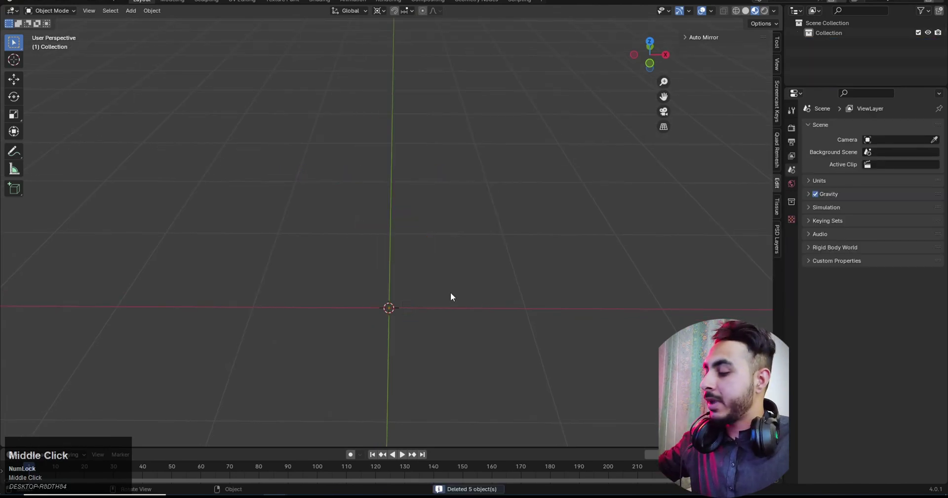
pyautogui.press('F4')
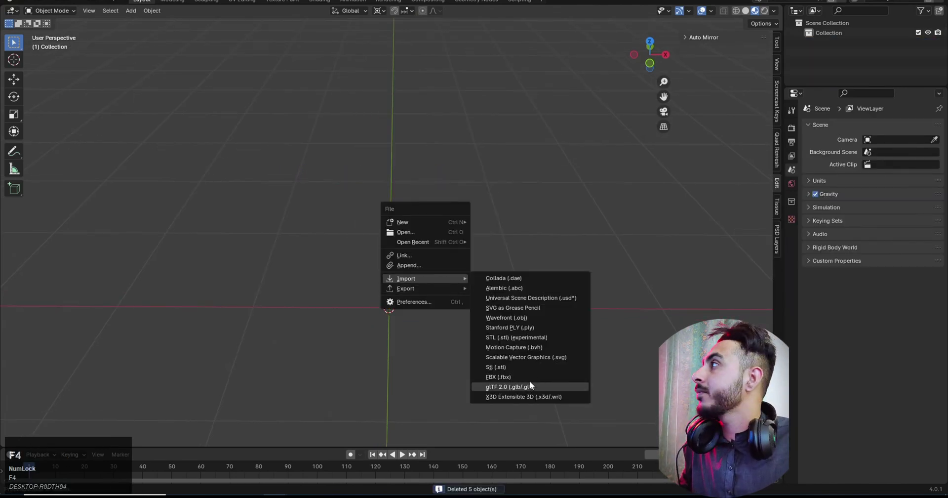
pyautogui.moveTo(533, 380); pyautogui.dragTo(641, 353)
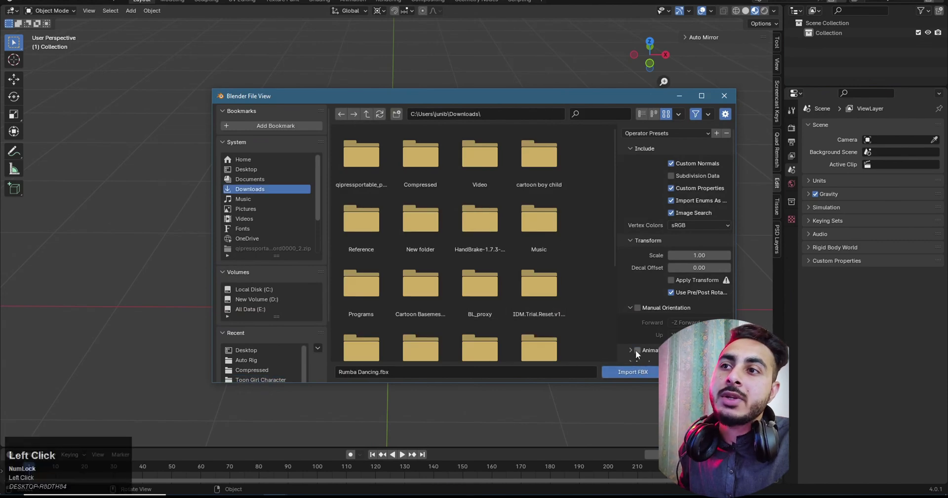
pyautogui.scroll(-3)
pyautogui.click(640, 377)
pyautogui.middleClick(441, 308)
pyautogui.scroll(3)
pyautogui.press('space')
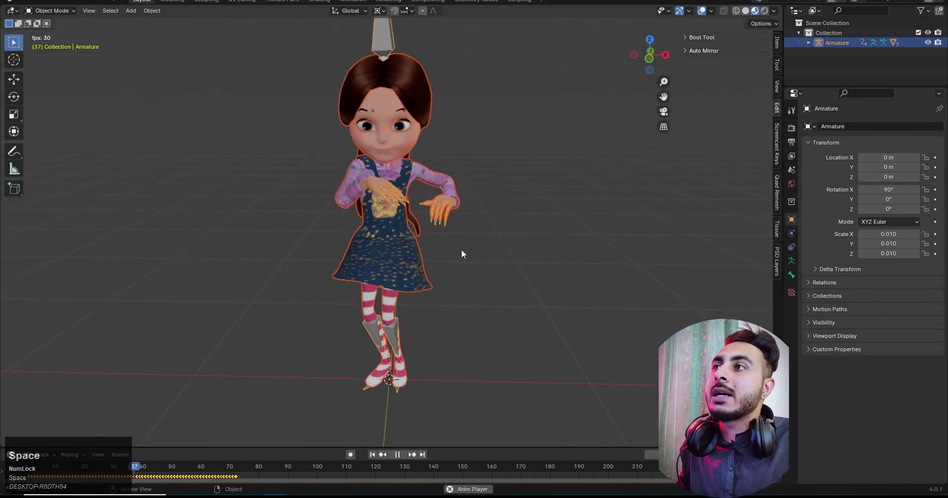
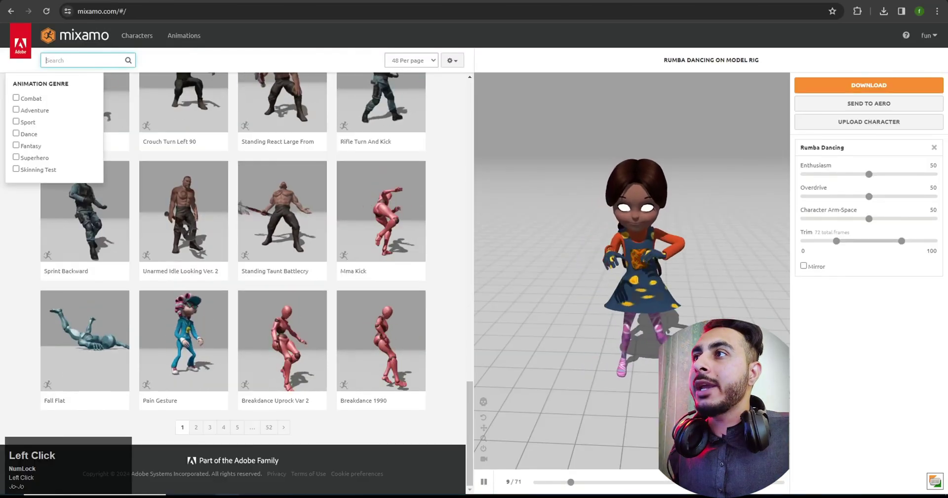
# Step: Search Google for 'free rigged 3d models'
pyautogui.press('f')
pyautogui.press('space')
pyautogui.press('r')
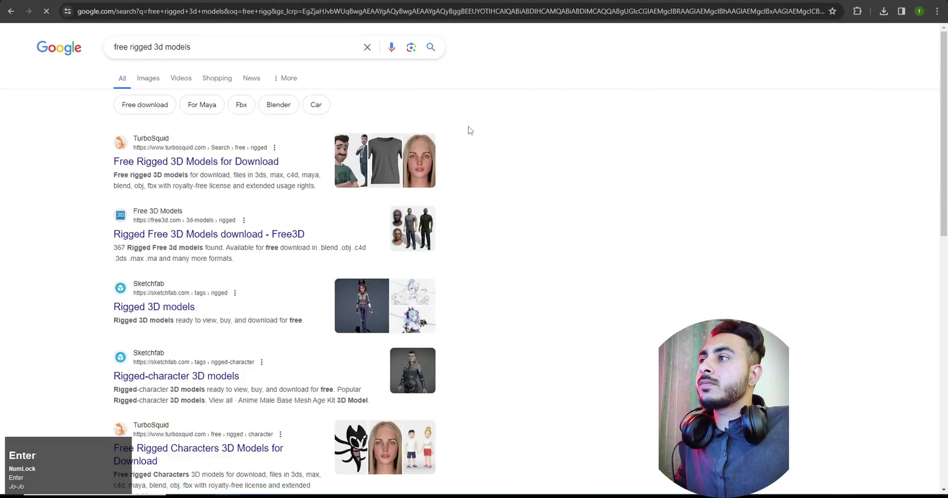
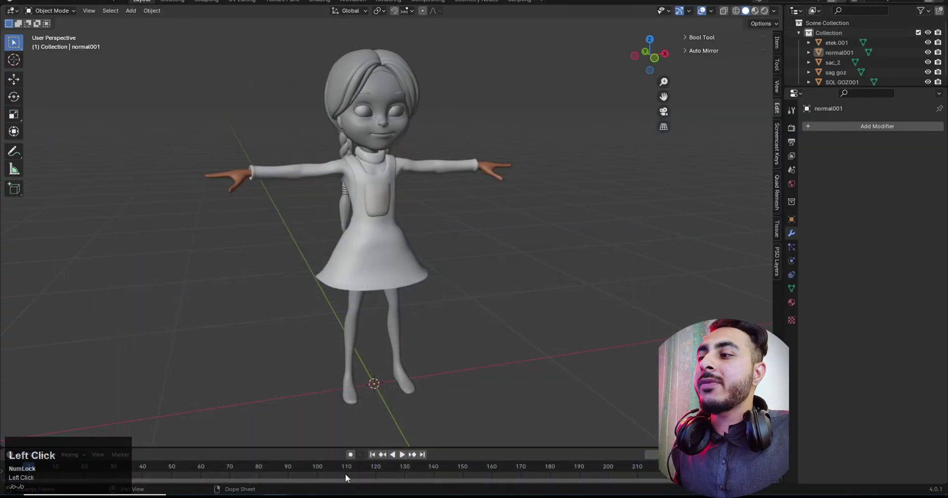
# Step: Select the human metarig skeleton, frame it in view and copy it with Ctrl+C
pyautogui.scroll(3)
pyautogui.click(403, 182)
pyautogui.press('z')
pyautogui.middleClick(458, 208)
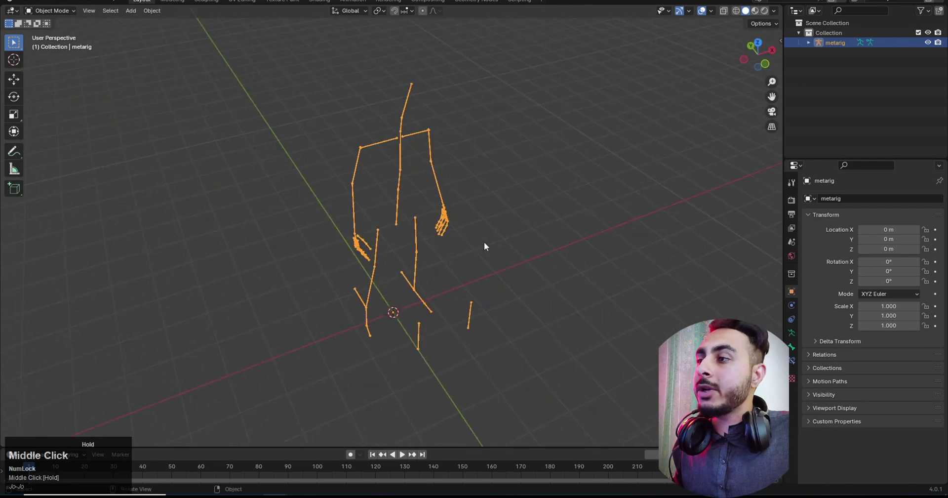
pyautogui.scroll(-3)
pyautogui.press('ctrl+c')
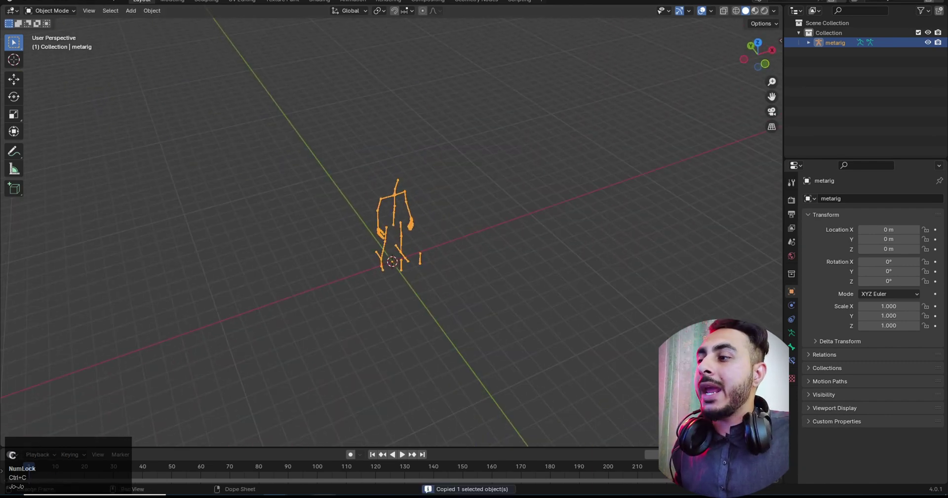
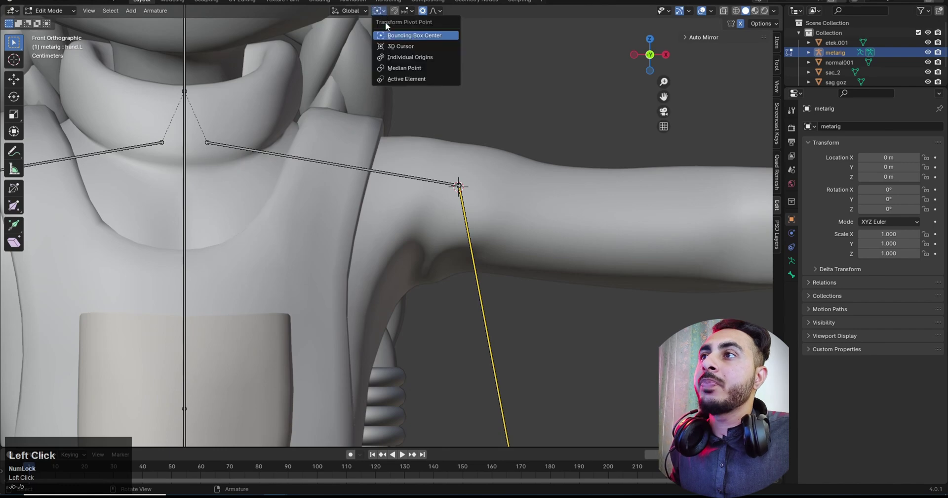
# Step: Rotate the left arm bones up into line with the girl's outstretched arm
pyautogui.scroll(-3)
pyautogui.press('r')
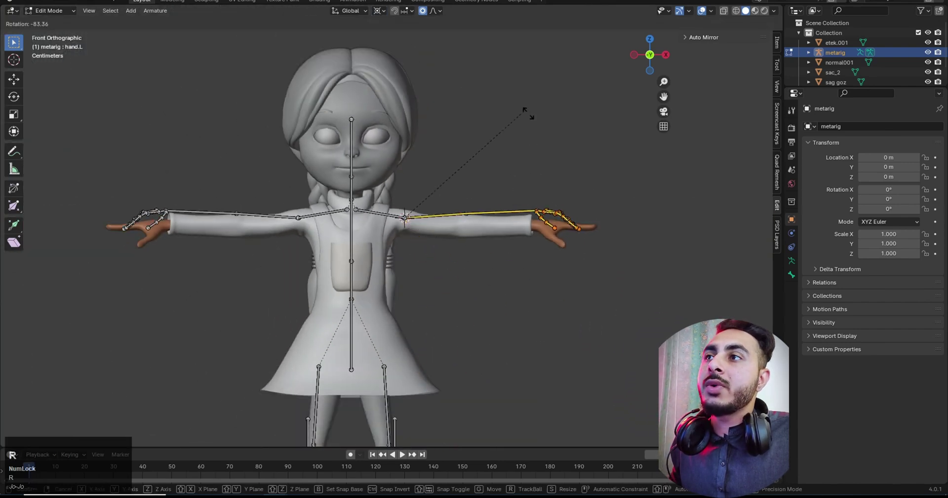
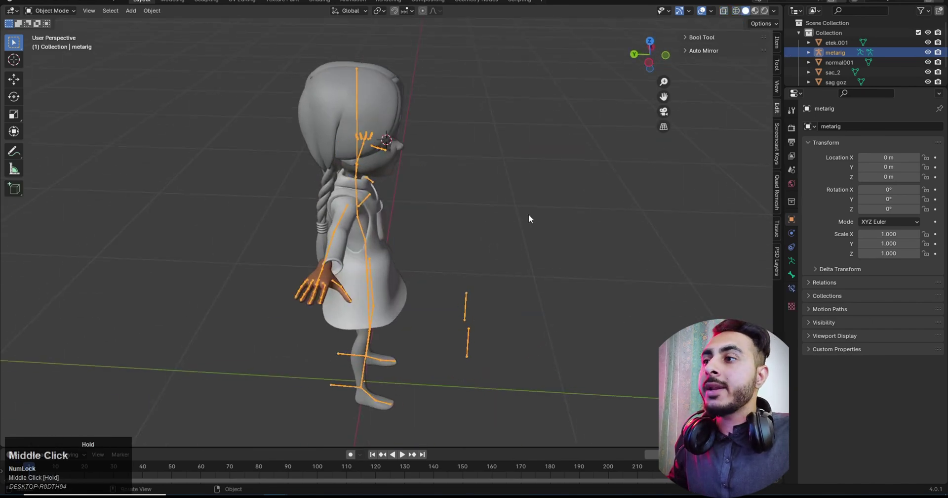
# Step: Select the girl's meshes with the metarig and parent them With Automatic Weights
pyautogui.middleClick(395, 263)
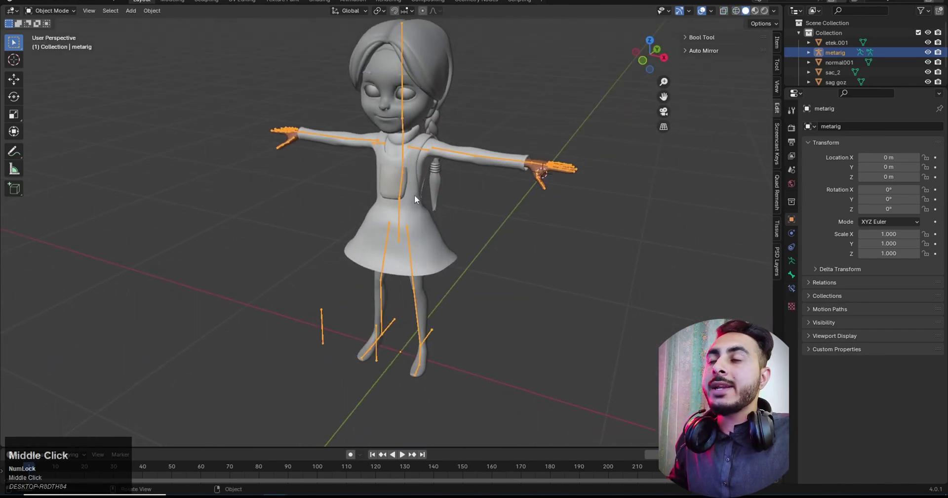
pyautogui.press('a')
pyautogui.press('ctrl+p')
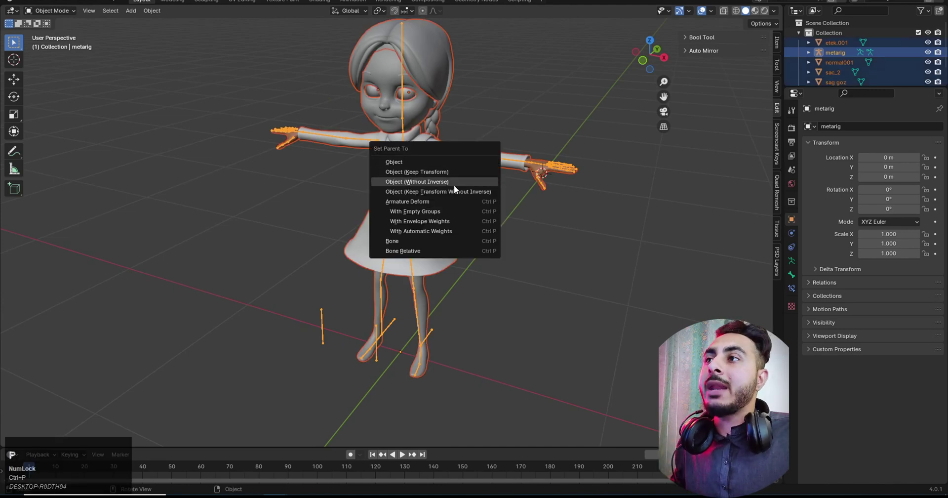
pyautogui.click(446, 230)
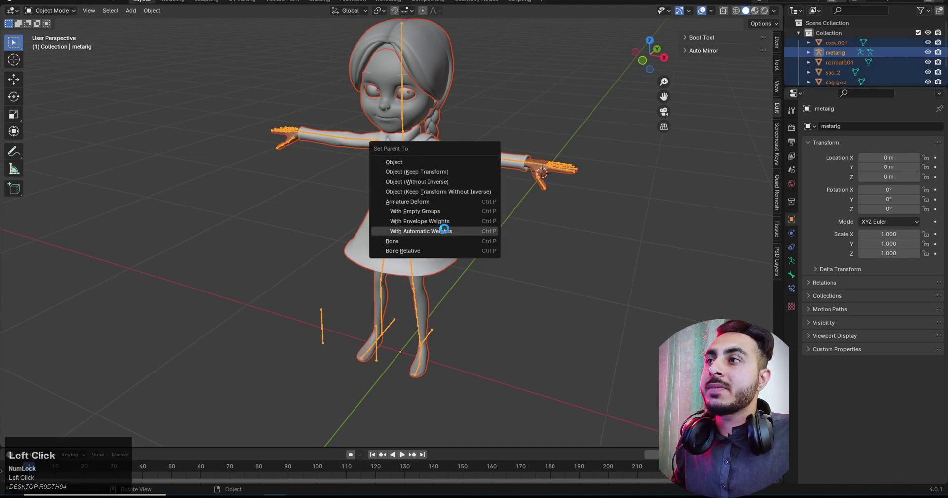
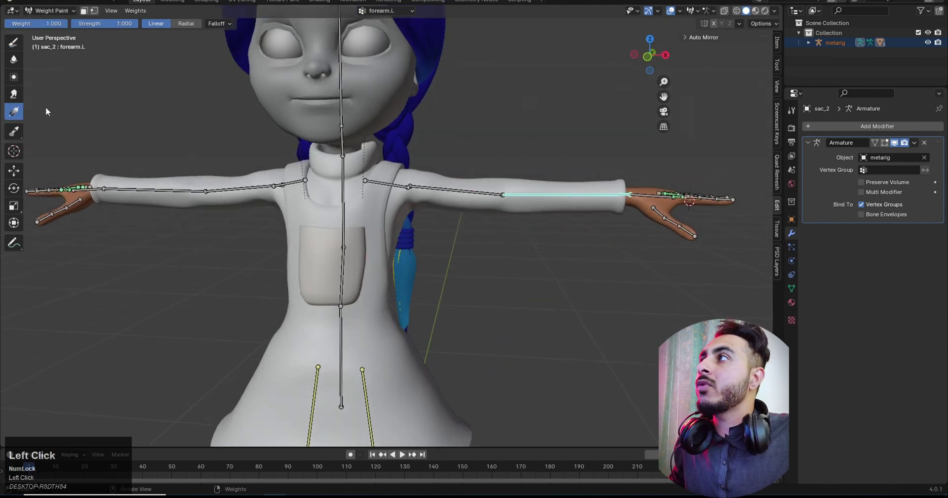
# Step: Select leg bones of the bound rig and test-rotate them, cancelling each rotation
pyautogui.press('alt+a')
pyautogui.click(494, 197)
pyautogui.middleClick(391, 183)
pyautogui.click(384, 169)
pyautogui.press('r')
pyautogui.rightClick(527, 251)
pyautogui.click(546, 204)
pyautogui.press('r')
pyautogui.rightClick(569, 244)
pyautogui.scroll(-3)
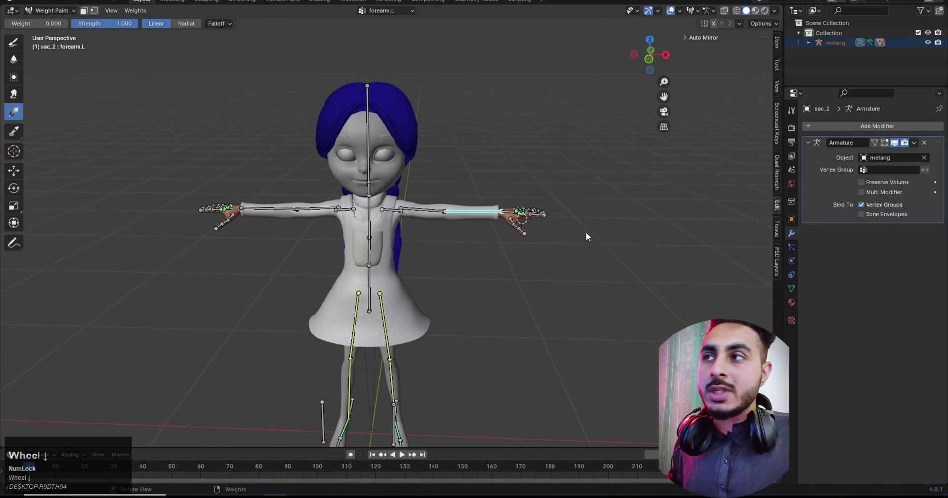
# Step: Toggle into Edit Mode and orbit around the girl to inspect the rig, then toggle back
pyautogui.middleClick(530, 175)
pyautogui.press('Tab')
pyautogui.middleClick(462, 198)
pyautogui.middleClick(483, 230)
pyautogui.click(555, 260)
pyautogui.middleClick(522, 241)
pyautogui.click(513, 192)
pyautogui.middleClick(515, 203)
pyautogui.middleClick(565, 139)
pyautogui.scroll(3)
pyautogui.press('Tab')
# Step: Test-move a selected bone with G and cancel, leaving the girl in her T-pose
pyautogui.middleClick(470, 266)
pyautogui.click(475, 382)
pyautogui.middleClick(477, 381)
pyautogui.scroll(3)
pyautogui.press('g')
pyautogui.rightClick(518, 233)
pyautogui.middleClick(506, 241)
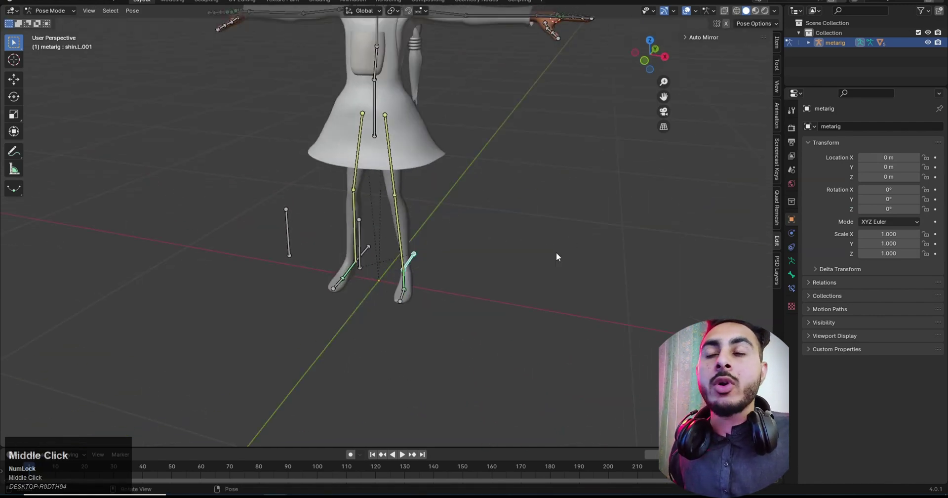
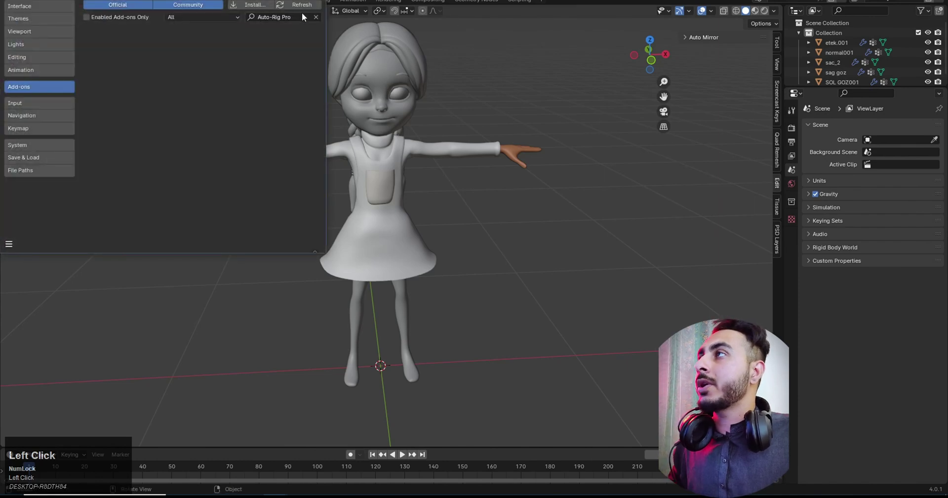
# Step: Search 'rigi' in Add-ons and enable Rigify, then bring up the Add menu with Shift+A
pyautogui.write('rigi')
pyautogui.click(110, 35)
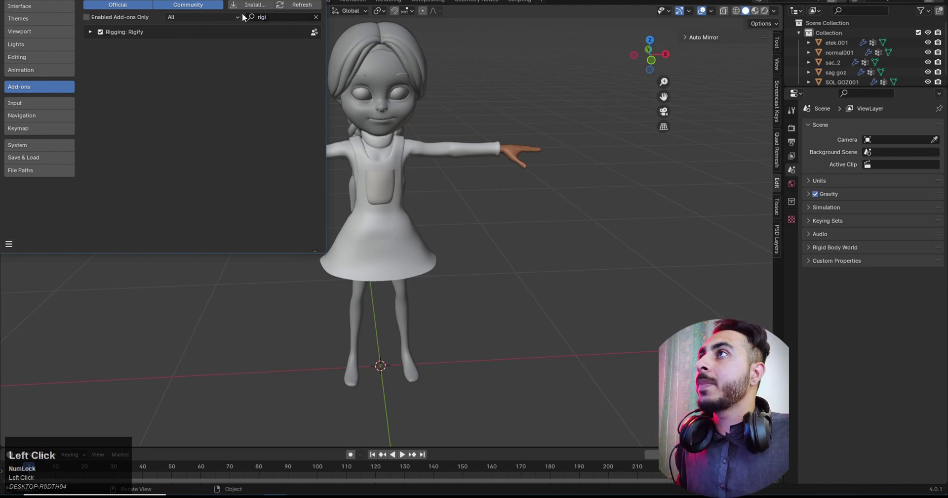
pyautogui.middleClick(522, 190)
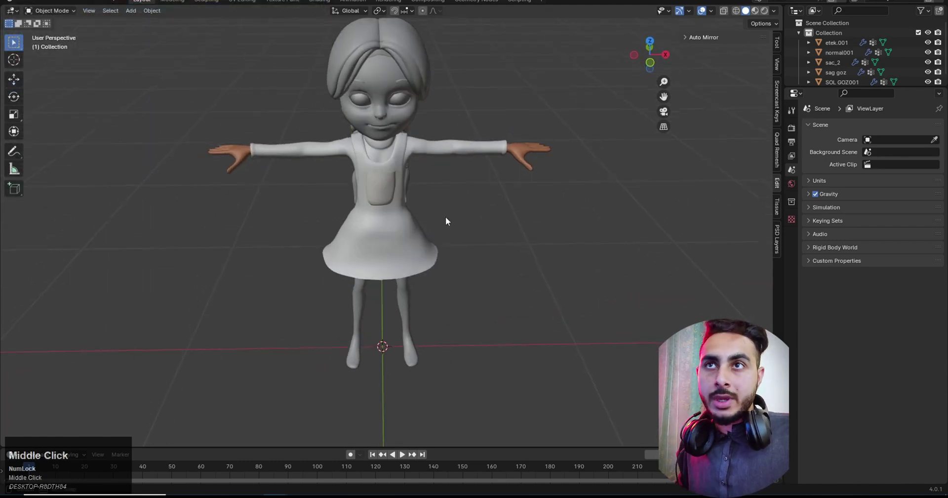
pyautogui.press('shift+a')
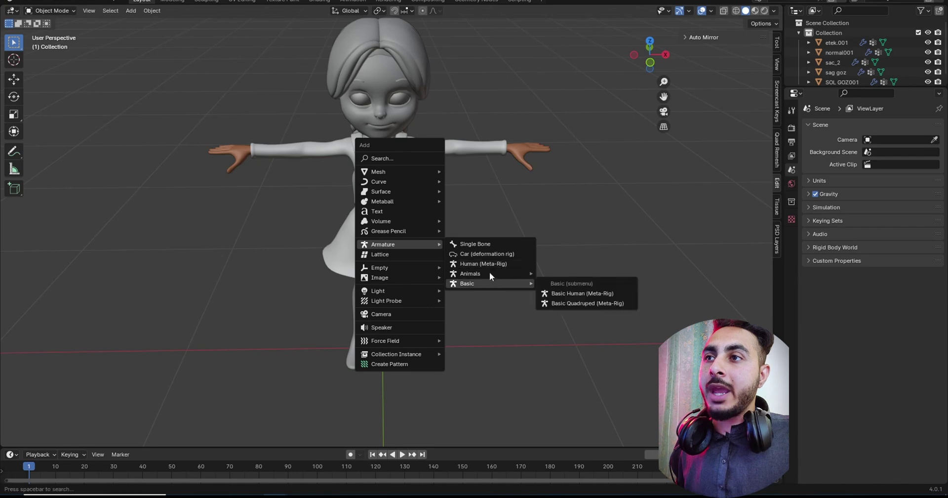
# Step: Add a Basic Human (Meta-Rig) and scale it down to about 0.68 to fit the girl
pyautogui.click(591, 301)
pyautogui.scroll(-3)
pyautogui.press('1')
pyautogui.scroll(3)
pyautogui.press('s')
pyautogui.click(489, 221)
# Step: Enable In Front under Viewport Display so the metarig's bones show through her mesh
pyautogui.press('z')
pyautogui.scroll(3)
pyautogui.press('z')
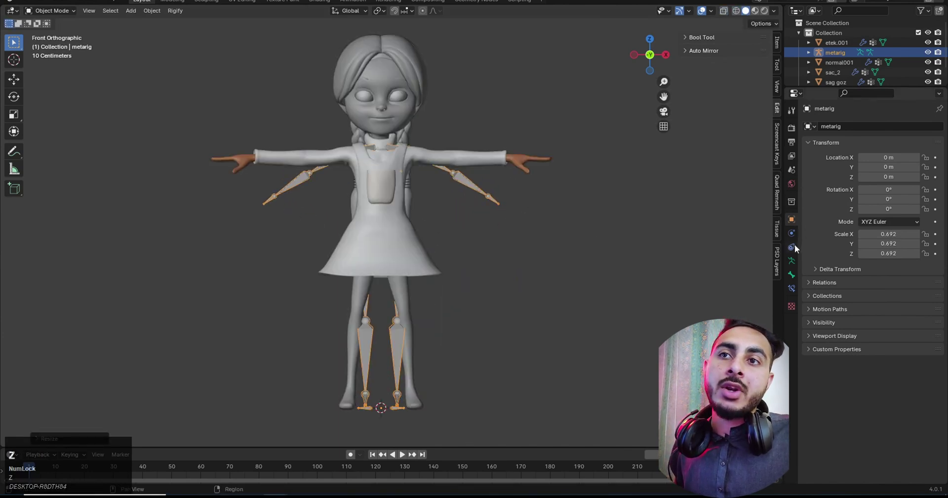
pyautogui.scroll(-3)
pyautogui.click(838, 335)
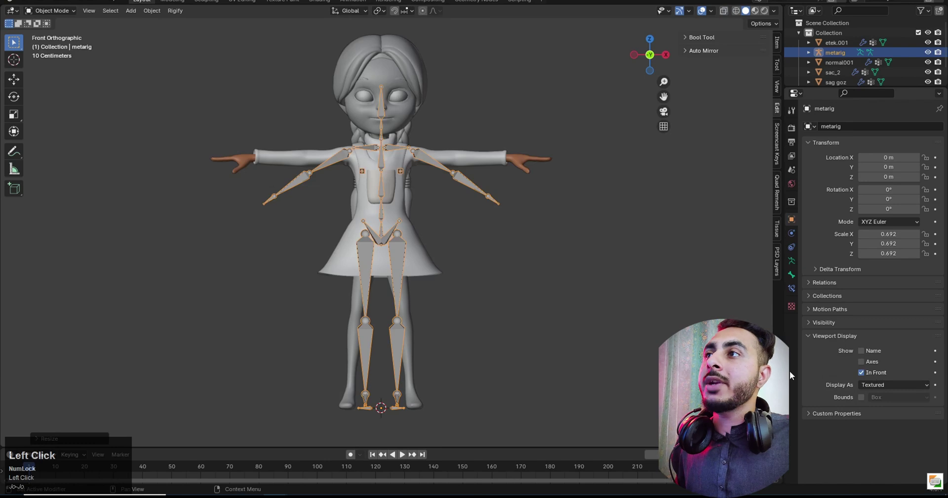
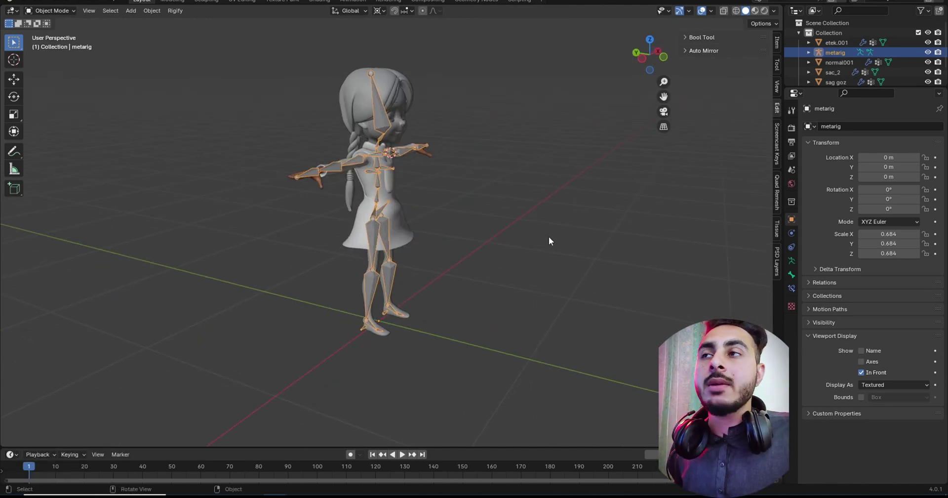
# Step: Select the girl's meshes then the metarig and parent them With Automatic Weights
pyautogui.middleClick(518, 283)
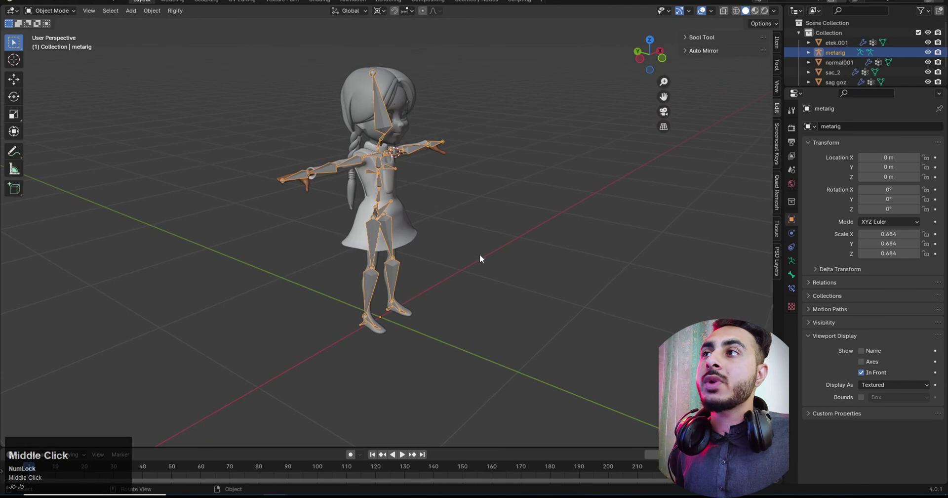
pyautogui.scroll(3)
pyautogui.scroll(-3)
pyautogui.middleClick(434, 227)
pyautogui.middleClick(384, 215)
pyautogui.middleClick(470, 246)
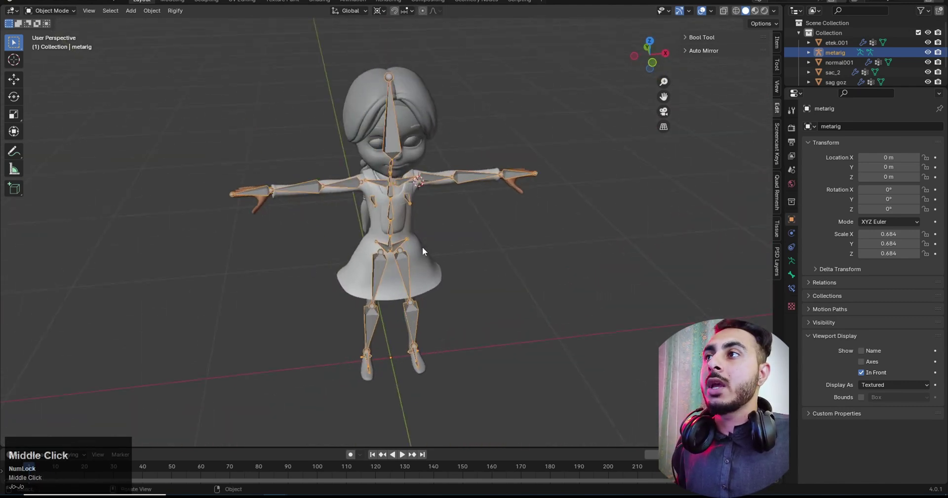
pyautogui.press('a')
pyautogui.click(472, 178)
pyautogui.press('a')
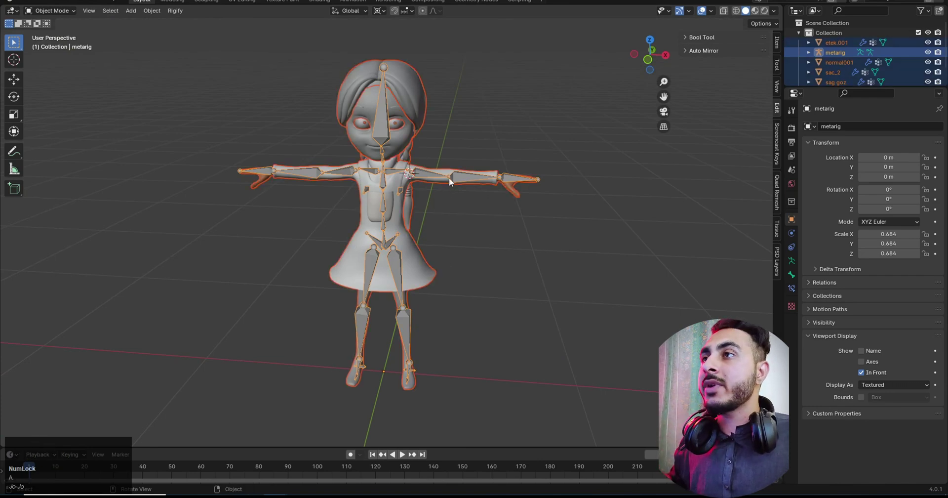
pyautogui.click(469, 178)
pyautogui.press('a')
pyautogui.press('ctrl+p')
pyautogui.click(472, 195)
# Step: In Pose Mode test-rotate the left forearm and hand bones to check the bind
pyautogui.press('Tab')
pyautogui.click(430, 171)
pyautogui.press('r')
pyautogui.rightClick(461, 211)
pyautogui.click(458, 179)
pyautogui.press('r')
pyautogui.rightClick(502, 224)
pyautogui.middleClick(487, 178)
pyautogui.press('r')
pyautogui.rightClick(504, 213)
pyautogui.click(524, 183)
pyautogui.press('r')
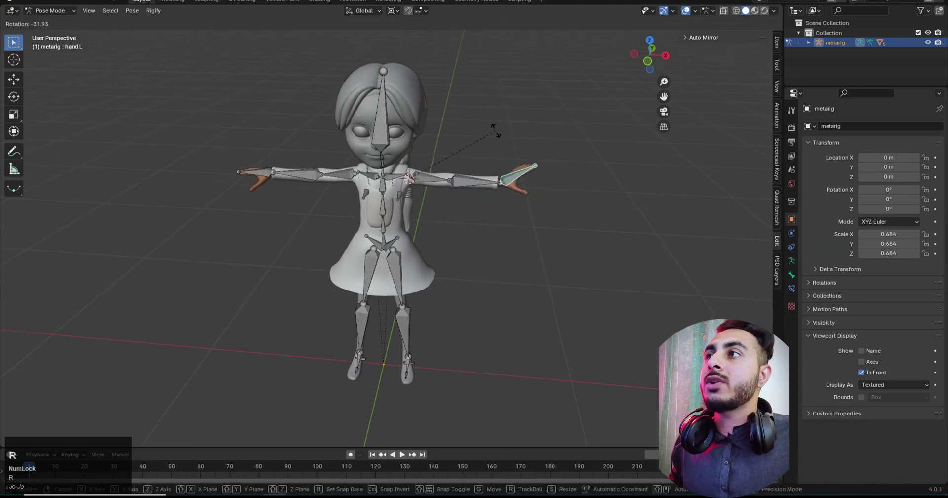
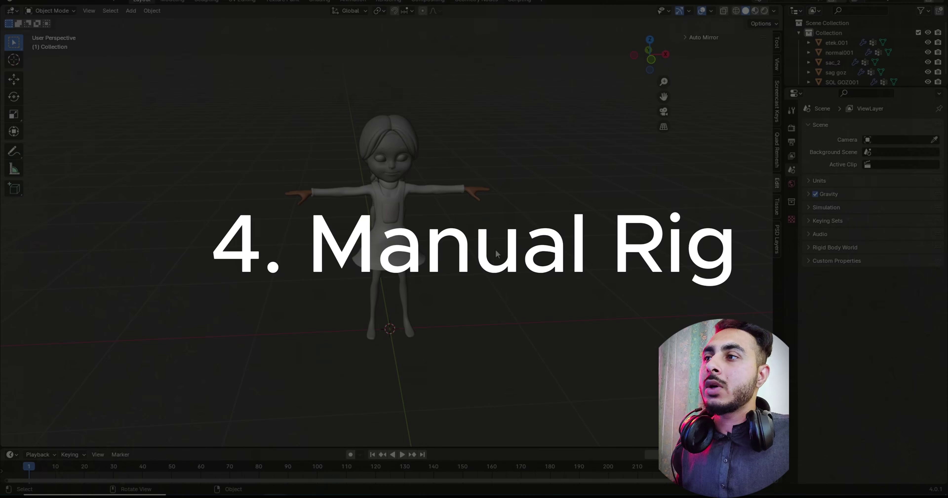
# Step: Bring up the Add menu to insert a Single Bone armature
pyautogui.press('shift+s')
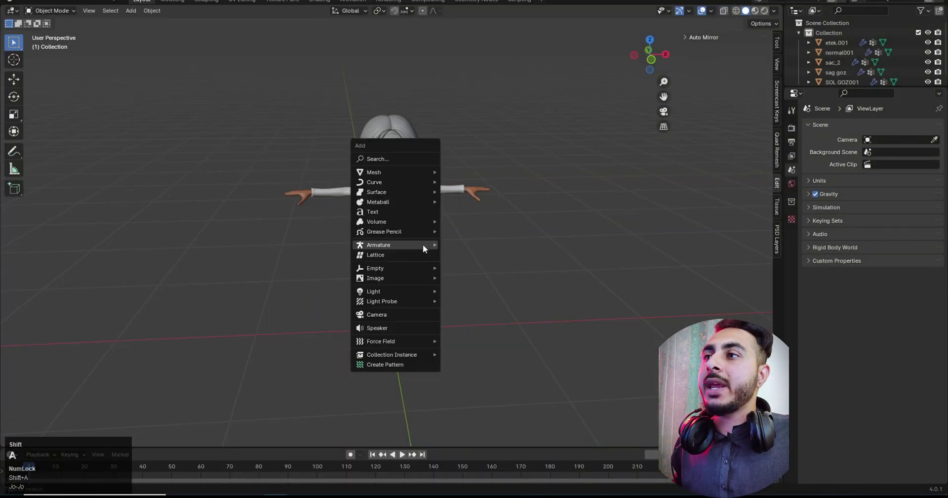
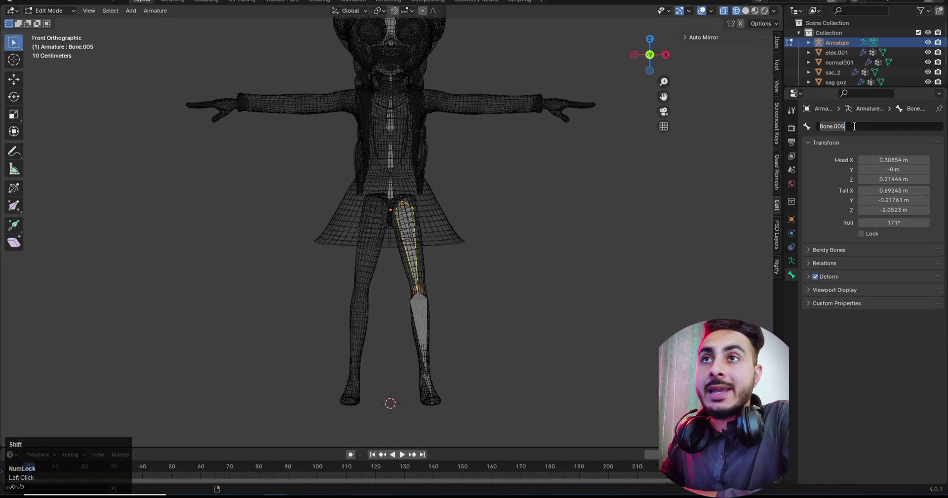
# Step: Rename the upper leg bone to 'Legs top'
pyautogui.press('shift+l')
pyautogui.press('shift+e')
pyautogui.press('g')
pyautogui.write('gs')
pyautogui.press('space')
pyautogui.press('t')
pyautogui.write('top')
pyautogui.press('Return')
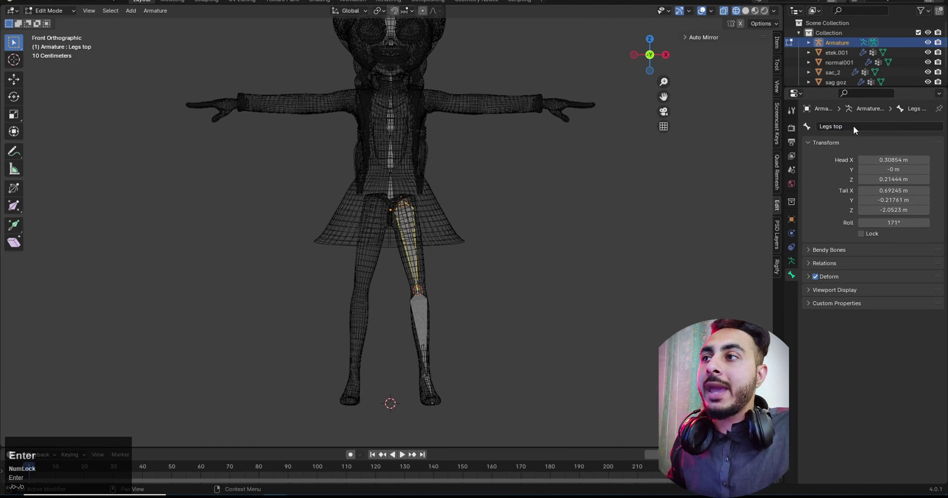
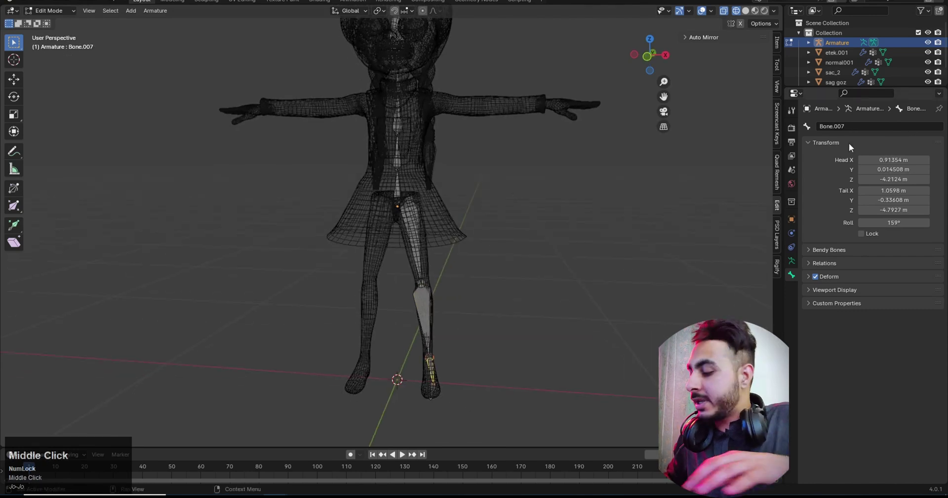
# Step: Rename the lower bone of that leg to 'Feet'
pyautogui.click(851, 131)
pyautogui.press('shift+f')
pyautogui.write('eet')
pyautogui.press('Return')
pyautogui.press('1')
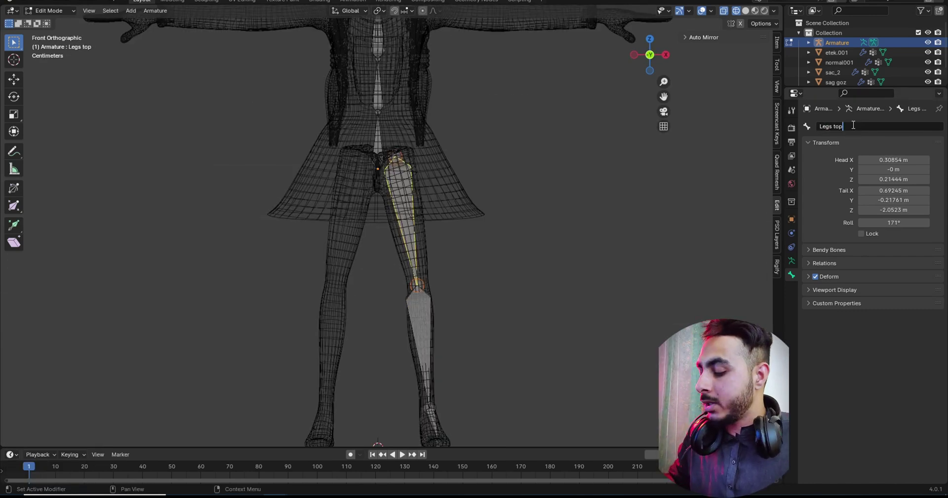
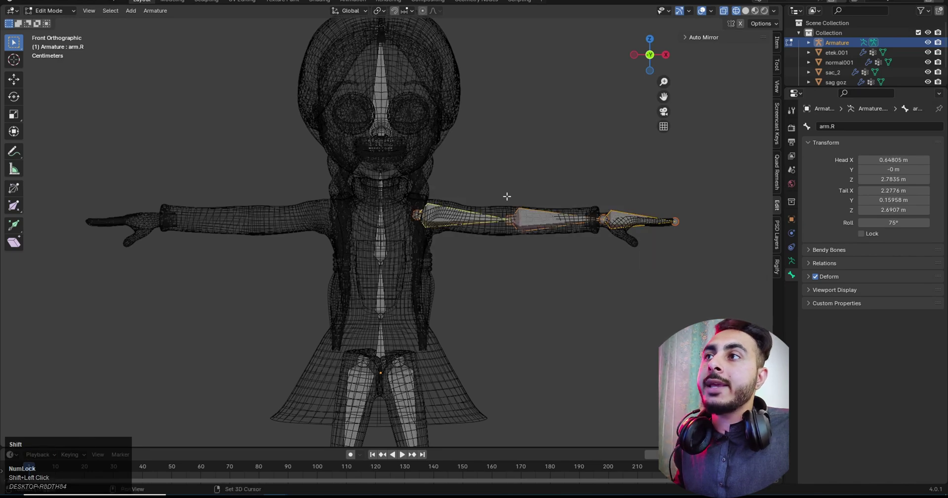
# Step: Symmetrize the arm bones to the other side, then parent the meshes With Automatic Weights
pyautogui.rightClick(500, 196)
pyautogui.click(466, 194)
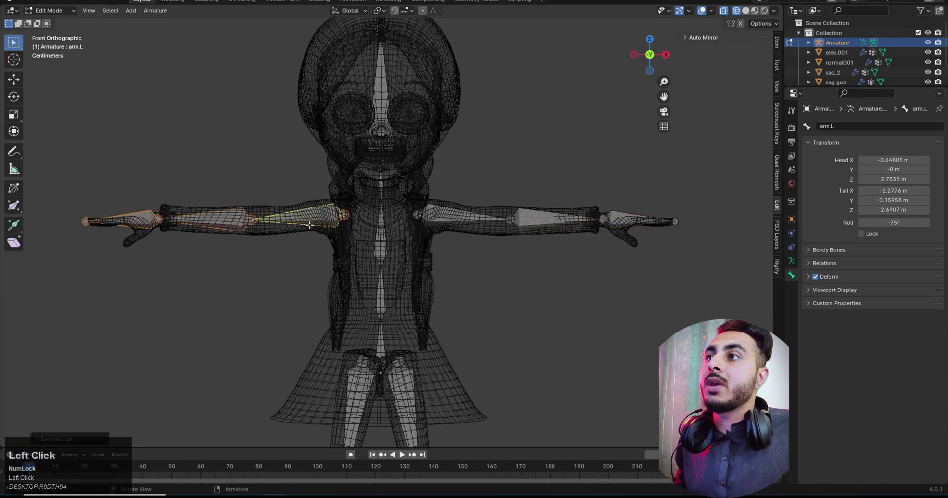
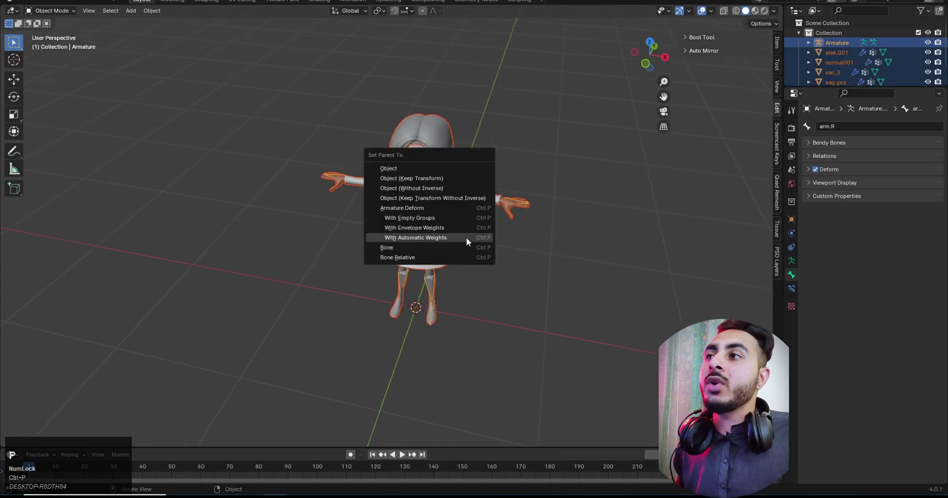
pyautogui.click(469, 241)
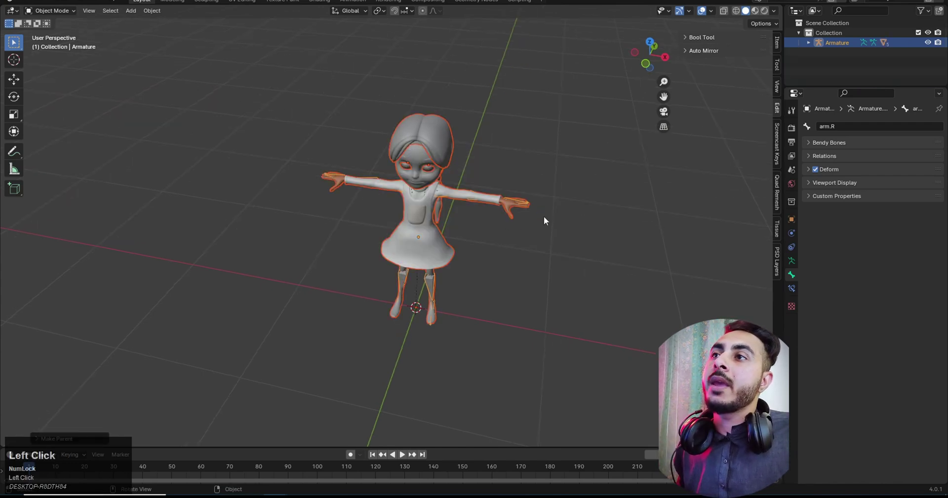
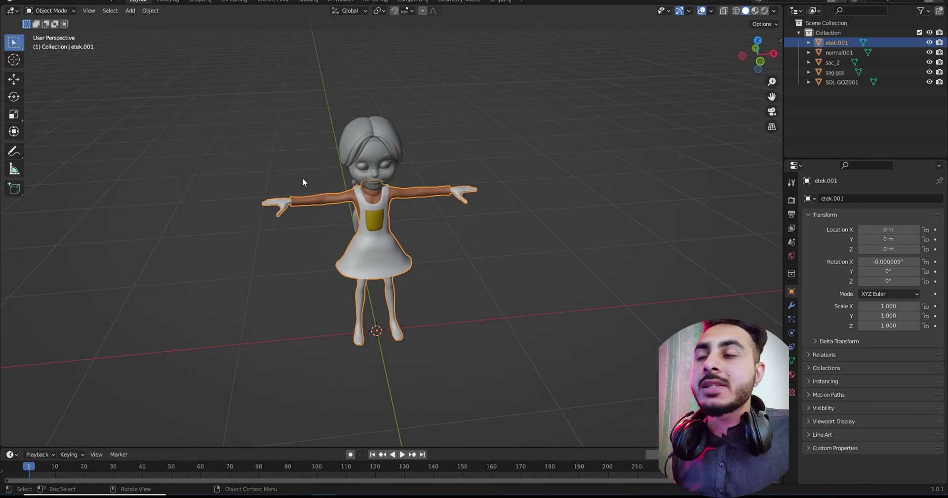
# Step: Select all of the coloured girl's mesh parts in the viewport
pyautogui.scroll(3)
pyautogui.scroll(-3)
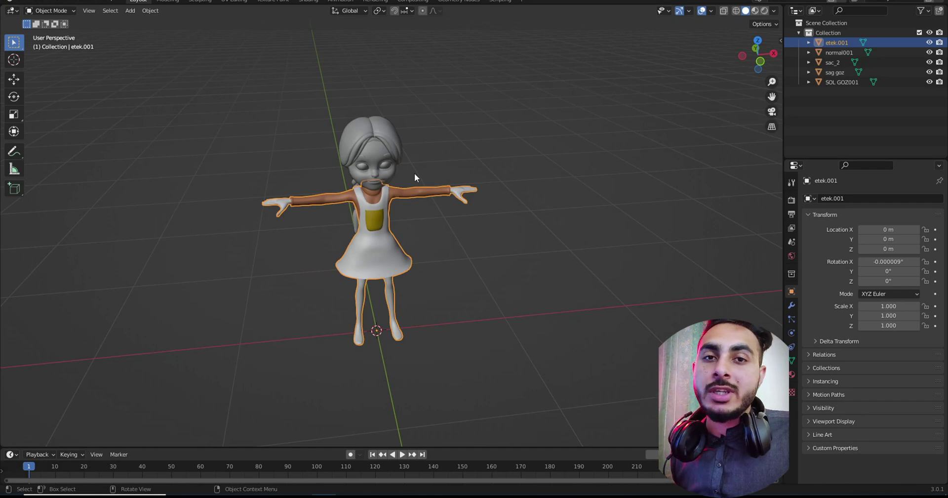
pyautogui.click(370, 191)
pyautogui.middleClick(393, 213)
pyautogui.click(257, 110)
pyautogui.middleClick(347, 200)
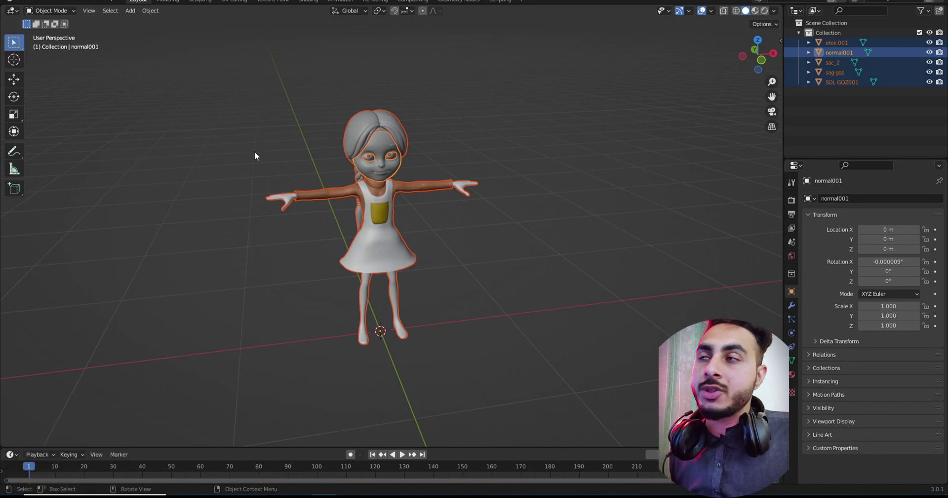
pyautogui.middleClick(397, 226)
pyautogui.scroll(3)
pyautogui.click(263, 97)
pyautogui.press('a')
pyautogui.click(406, 254)
pyautogui.press('a')
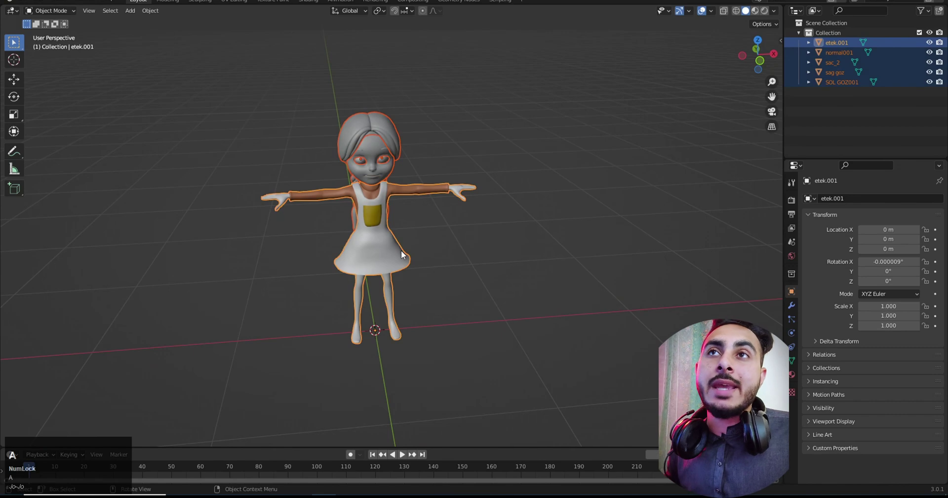
# Step: Show the sidebar and switch to the Auto-Rig Pro tools with the Smart section
pyautogui.write('an')
pyautogui.click(782, 108)
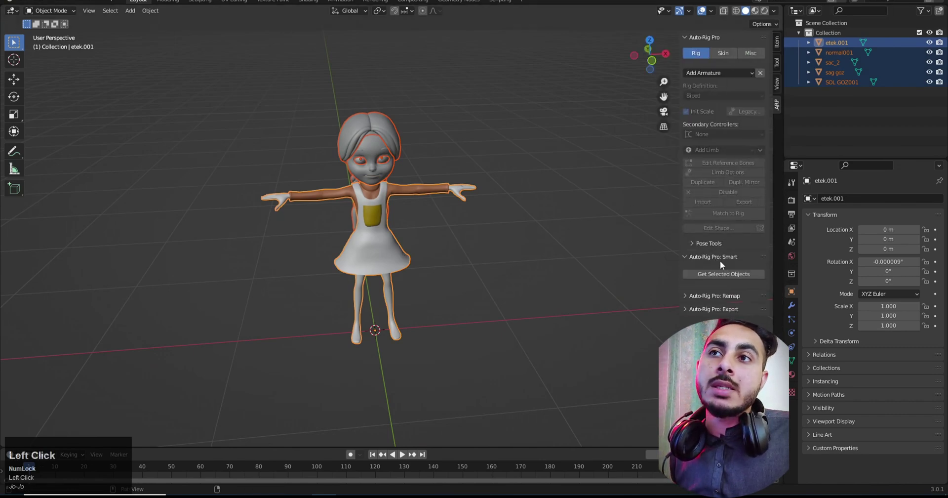
# Step: Start Auto-Rig Pro Smart full-body setup from the selected meshes
pyautogui.click(732, 278)
pyautogui.click(683, 298)
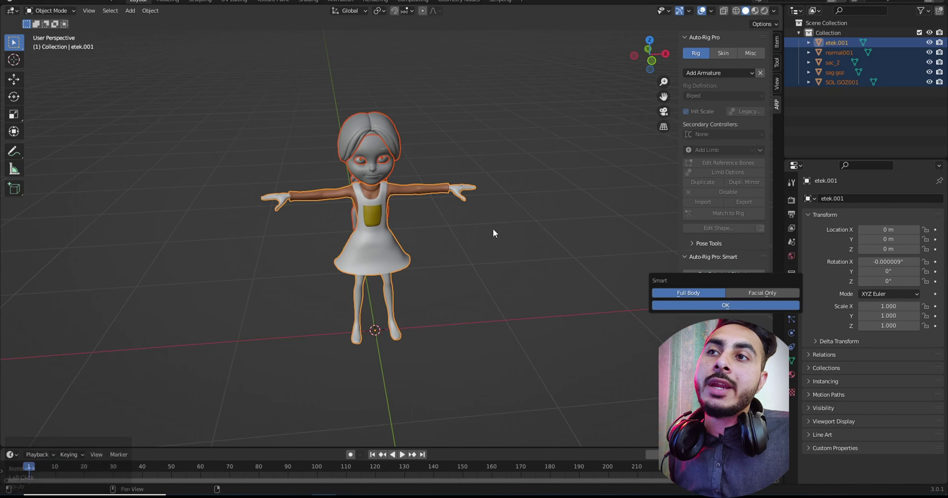
pyautogui.click(723, 308)
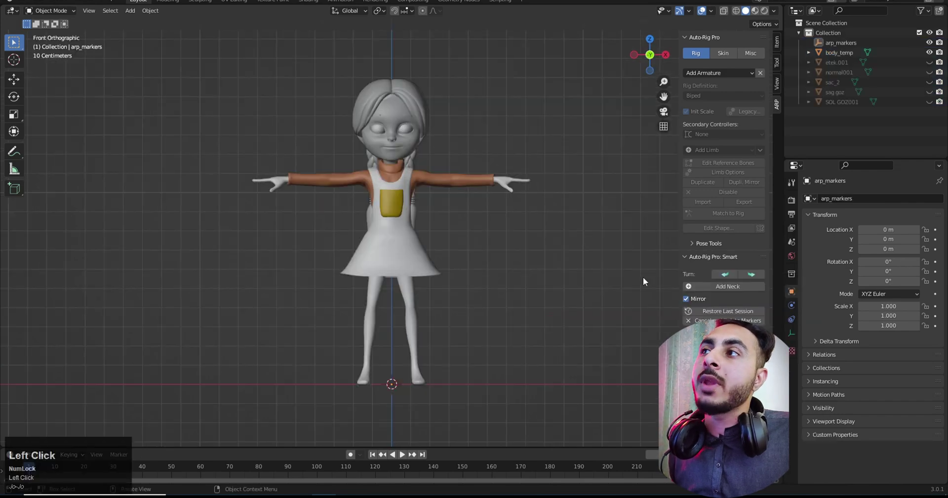
pyautogui.middleClick(441, 185)
pyautogui.scroll(3)
pyautogui.middleClick(495, 270)
pyautogui.scroll(3)
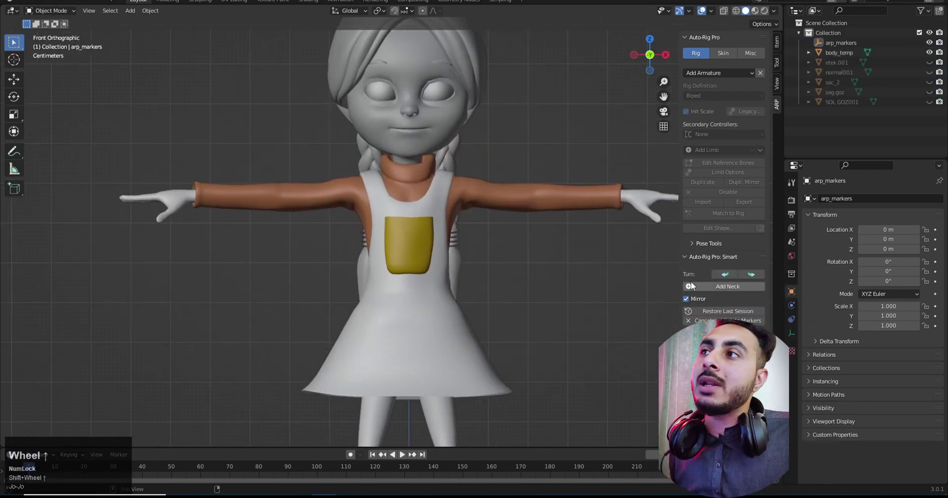
# Step: Place the neck marker at the neck and the chin marker below the mouth
pyautogui.click(728, 291)
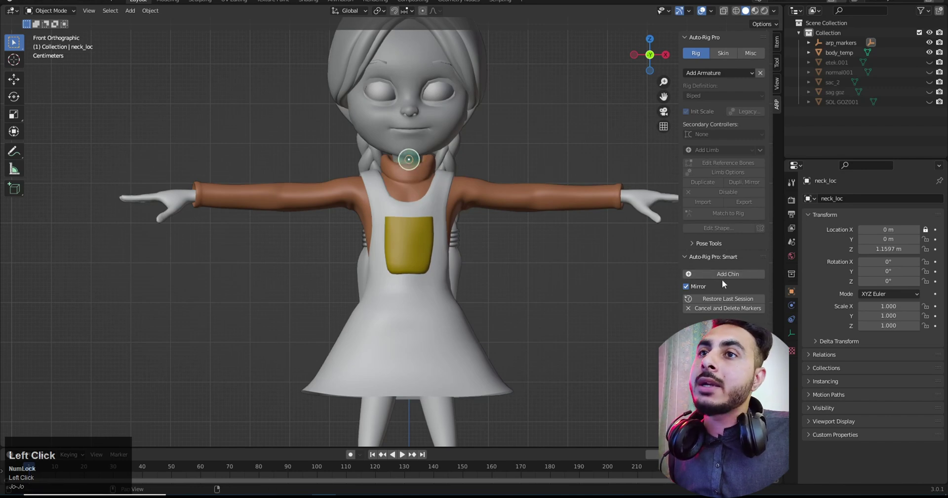
pyautogui.click(727, 281)
pyautogui.write('3323')
pyautogui.middleClick(394, 138)
pyautogui.scroll(3)
pyautogui.press('g')
pyautogui.click(301, 178)
pyautogui.press('g')
# Step: Place the shoulder marker on the shoulder and adjust it from the top view
pyautogui.click(439, 190)
pyautogui.scroll(-3)
pyautogui.click(740, 279)
pyautogui.press('7')
pyautogui.press('z')
pyautogui.scroll(3)
pyautogui.middleClick(546, 197)
pyautogui.press('g')
# Step: Place the wrist marker at the wrist and reposition it seen from above
pyautogui.click(502, 183)
pyautogui.scroll(-3)
pyautogui.middleClick(354, 283)
pyautogui.click(734, 273)
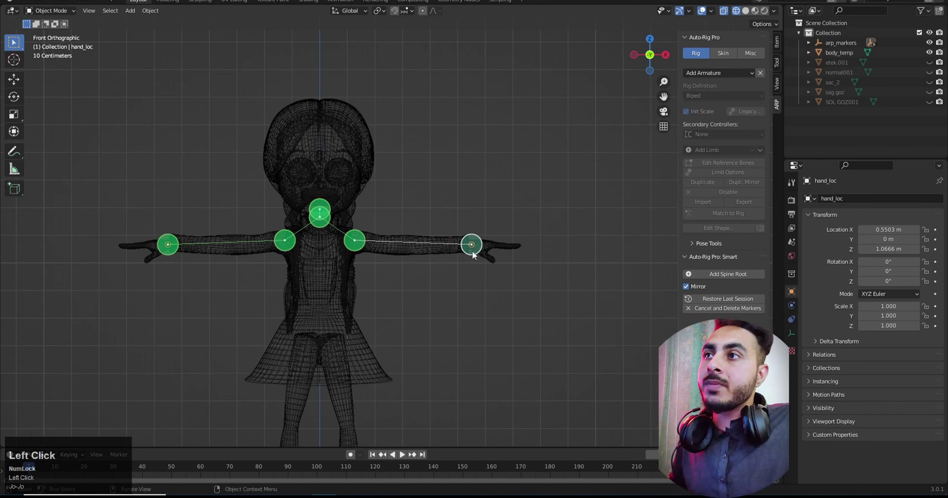
pyautogui.scroll(3)
pyautogui.press('g')
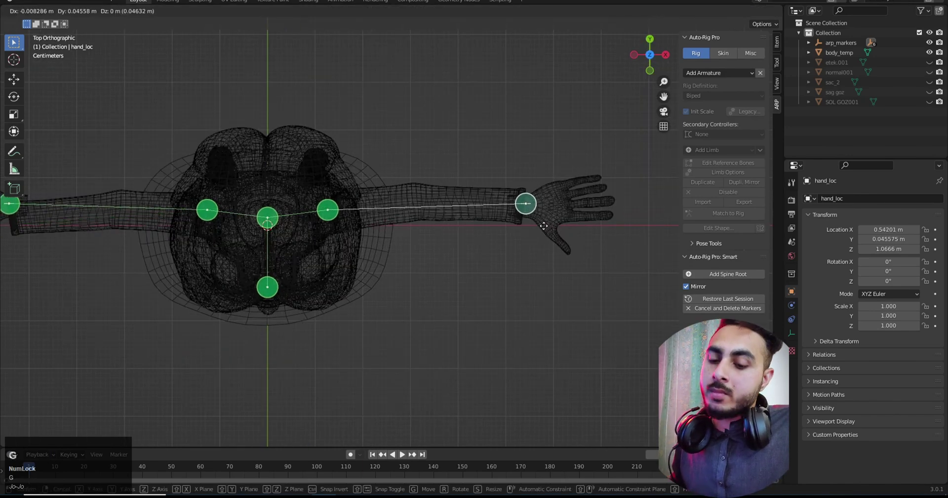
# Step: Place the spine root marker at the hips
pyautogui.click(546, 230)
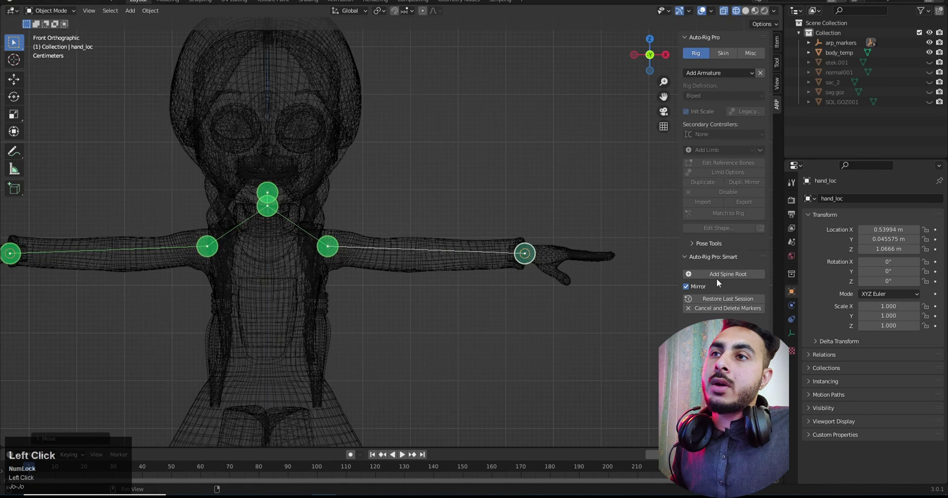
pyautogui.scroll(-3)
pyautogui.middleClick(566, 227)
pyautogui.click(733, 275)
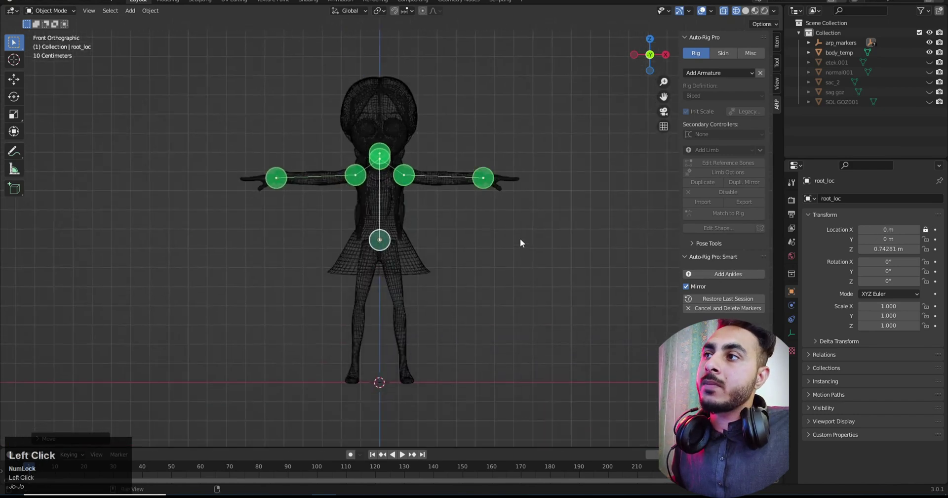
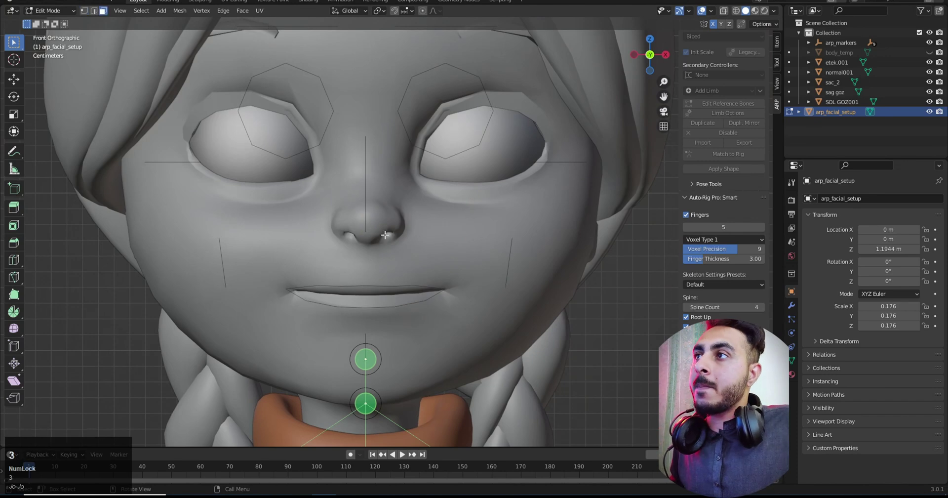
# Step: Adjust the facial setup guides in Edit Mode, checking the face from the side
pyautogui.scroll(3)
pyautogui.press('Tab')
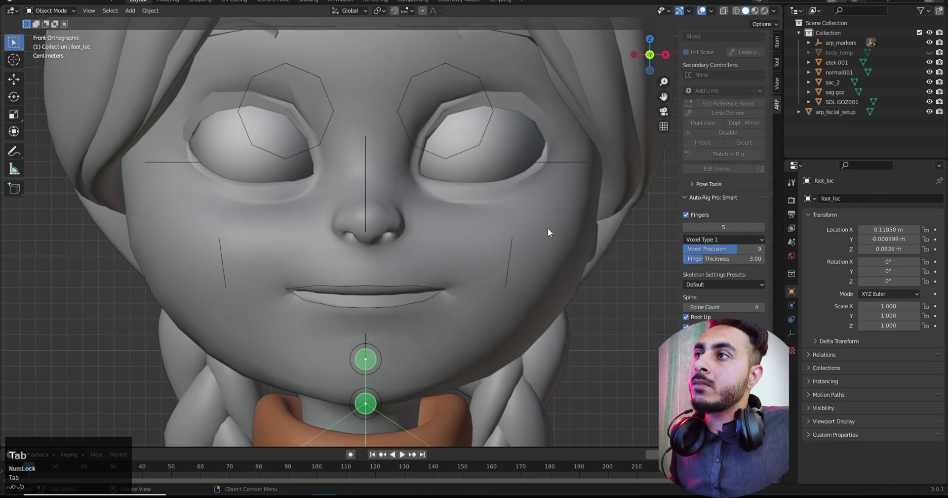
pyautogui.click(381, 191)
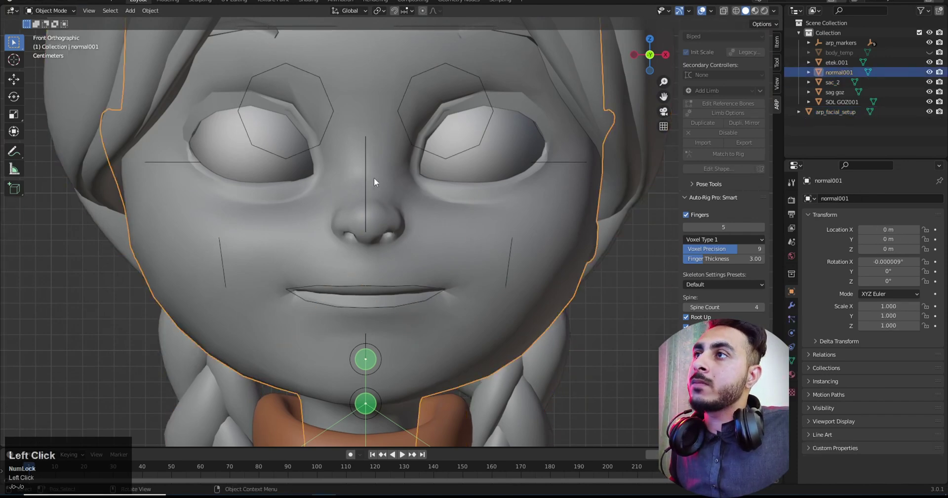
pyautogui.press('Tab')
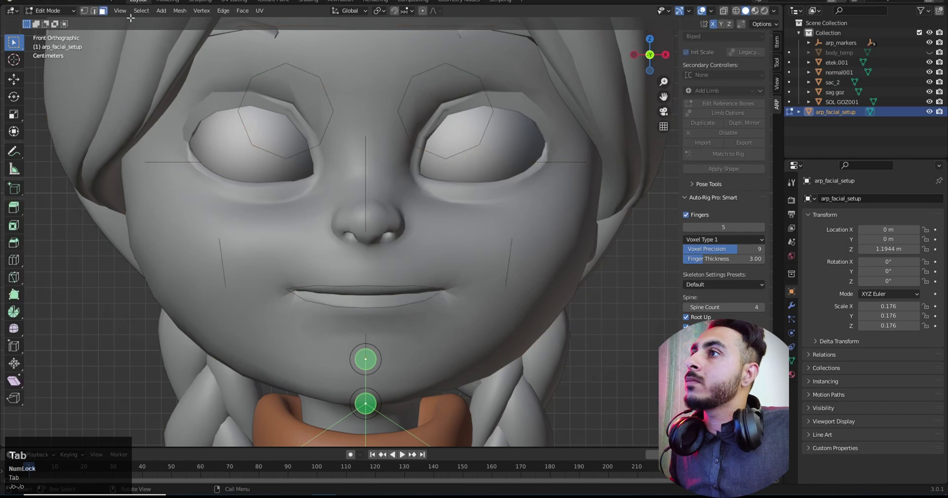
pyautogui.click(86, 14)
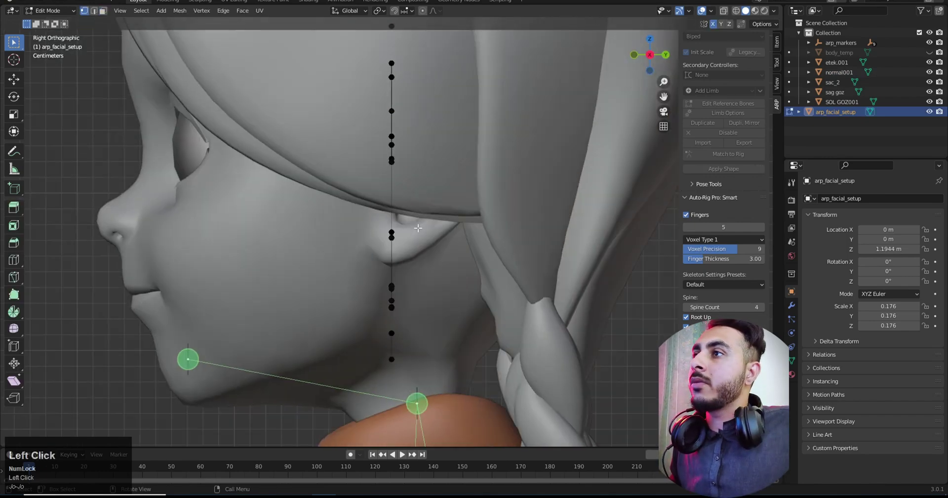
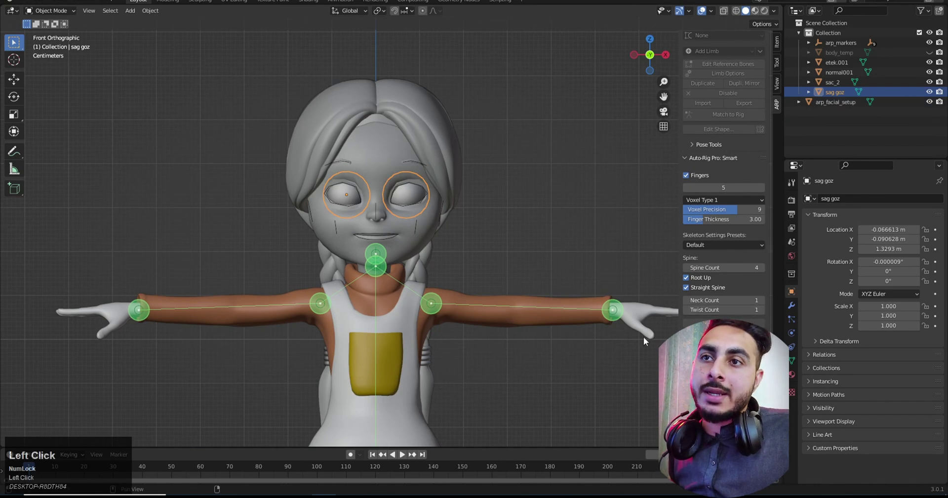
pyautogui.scroll(3)
pyautogui.scroll(-3)
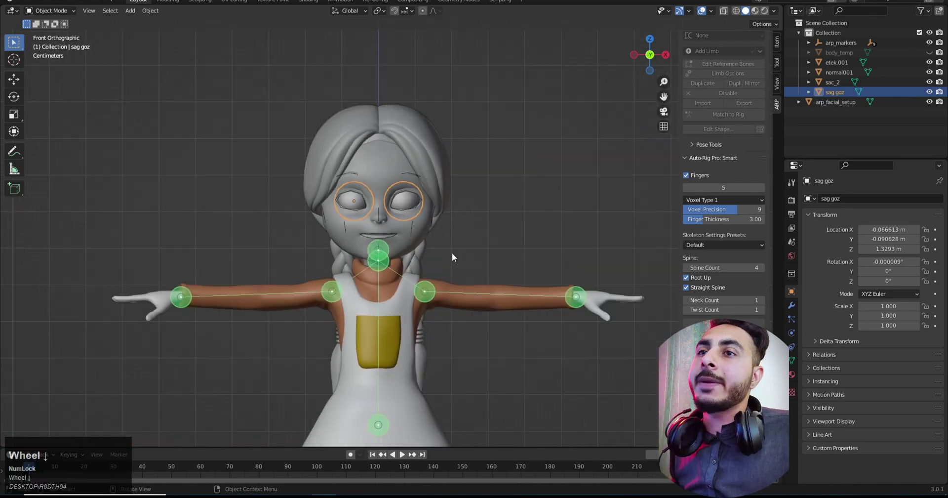
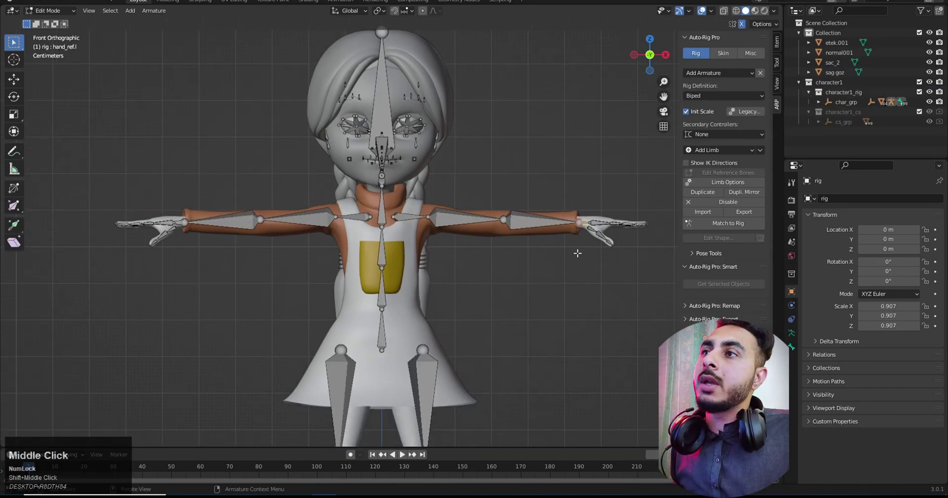
# Step: Leave Edit Mode and run Match to Rig to build the full control rig
pyautogui.press('Tab')
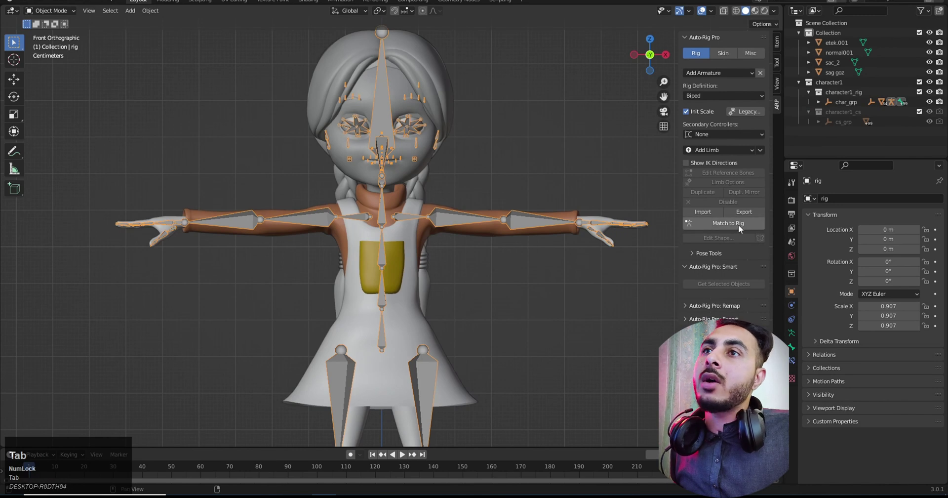
pyautogui.click(743, 229)
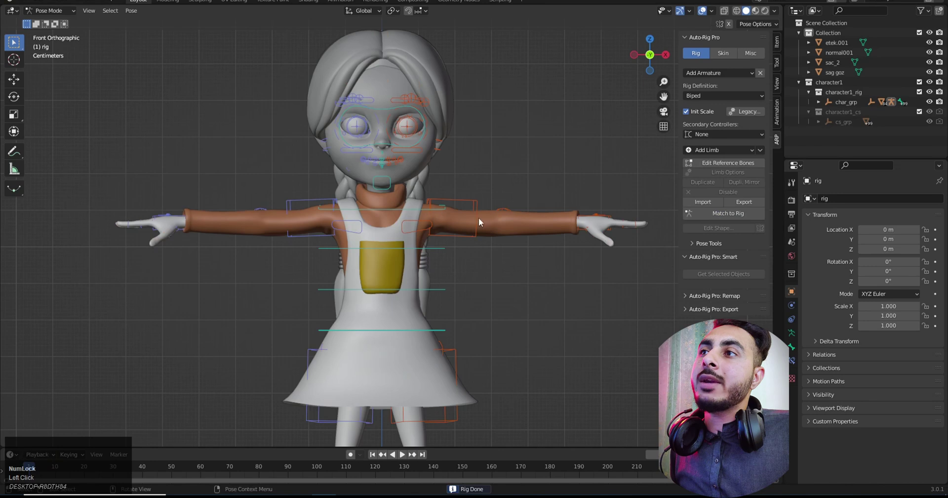
pyautogui.click(480, 232)
pyautogui.press('Tab')
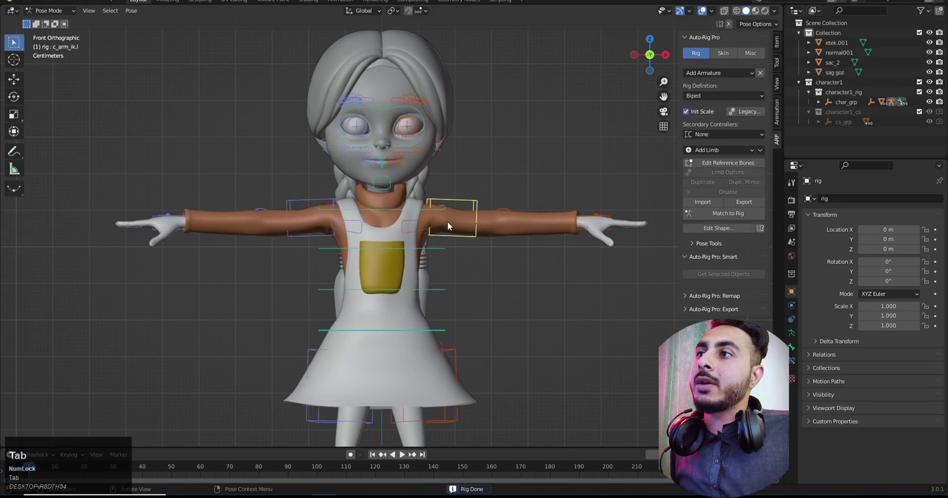
# Step: Test arm and other controllers in Pose Mode with rotate and grab, cancelling each move
pyautogui.click(458, 242)
pyautogui.press('r')
pyautogui.rightClick(504, 252)
pyautogui.click(436, 296)
pyautogui.press('g')
pyautogui.rightClick(438, 308)
pyautogui.click(429, 334)
pyautogui.scroll(-3)
pyautogui.middleClick(452, 329)
pyautogui.press('g')
pyautogui.rightClick(512, 307)
pyautogui.middleClick(473, 238)
pyautogui.scroll(3)
pyautogui.press('g')
pyautogui.rightClick(461, 266)
# Step: Select the girl's meshes together with the rig in the Outliner
pyautogui.click(63, 16)
pyautogui.scroll(-3)
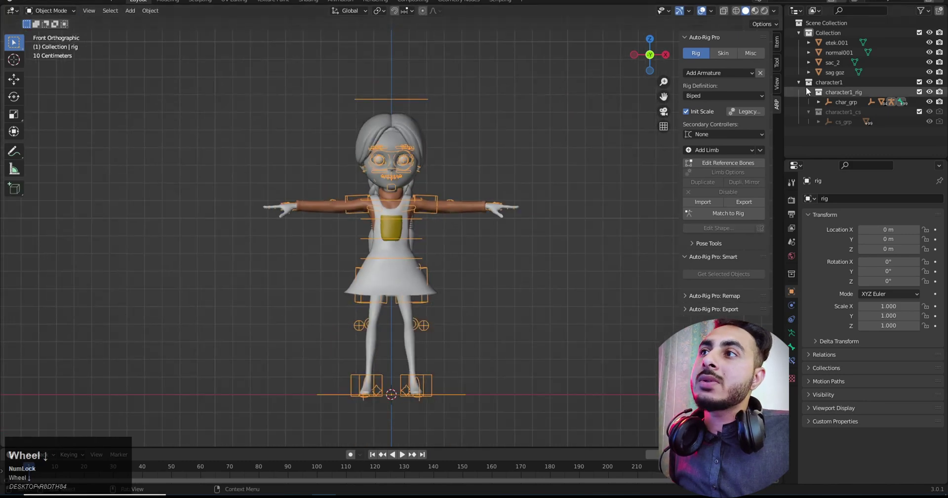
pyautogui.press('a')
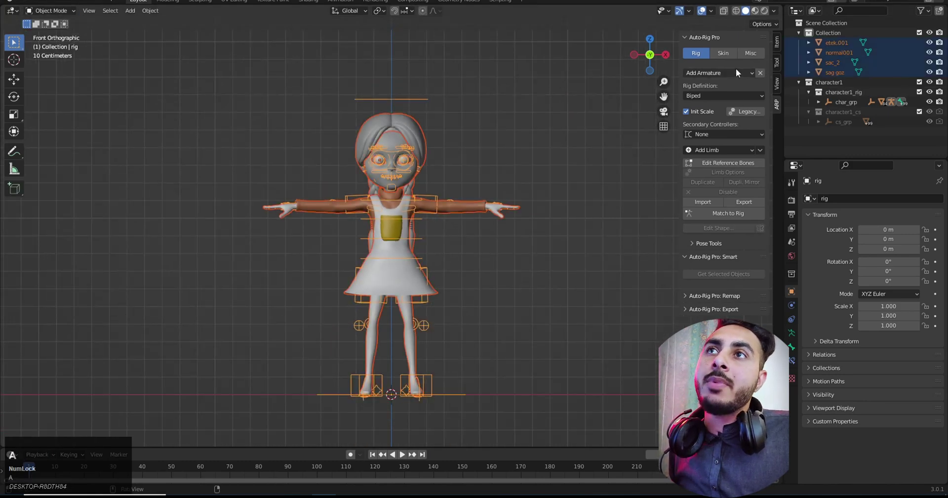
# Step: Bind the selected meshes to the rig with Heat Maps and Preserve Volume in the Skin tab
pyautogui.click(720, 57)
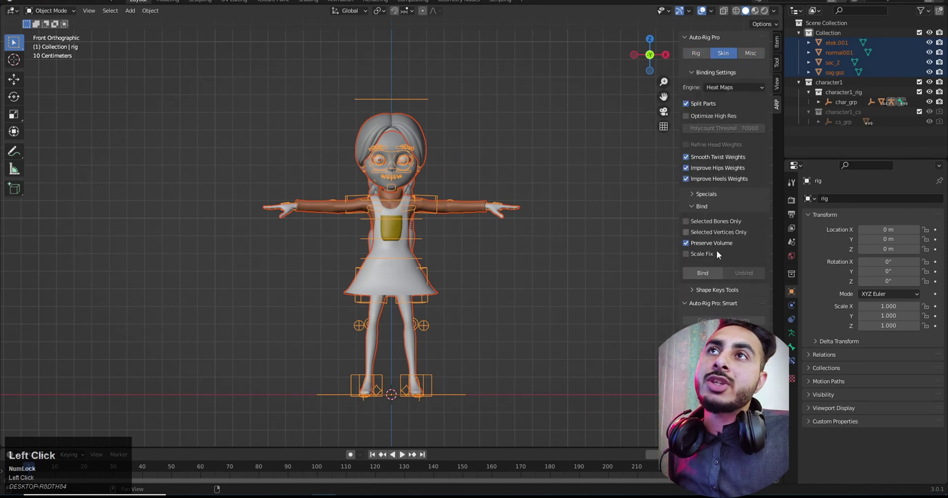
pyautogui.click(708, 273)
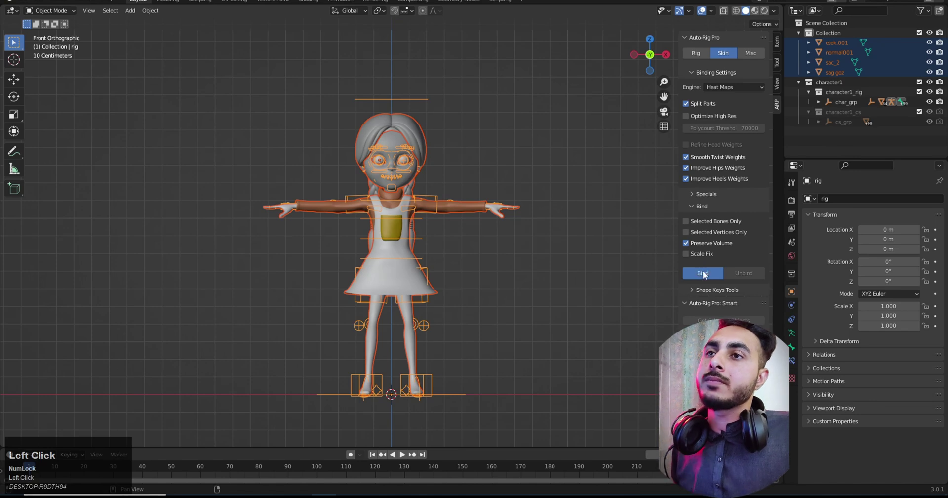
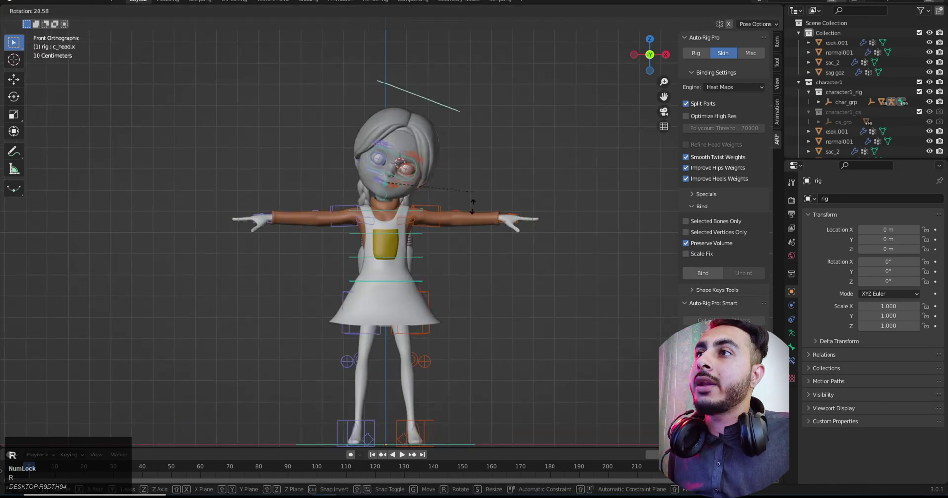
# Step: Cancel the head tilt, then shift the whole body with c_root_master and restore it
pyautogui.rightClick(464, 181)
pyautogui.click(440, 228)
pyautogui.press('r')
pyautogui.rightClick(448, 232)
pyautogui.click(413, 285)
pyautogui.scroll(3)
pyautogui.press('g')
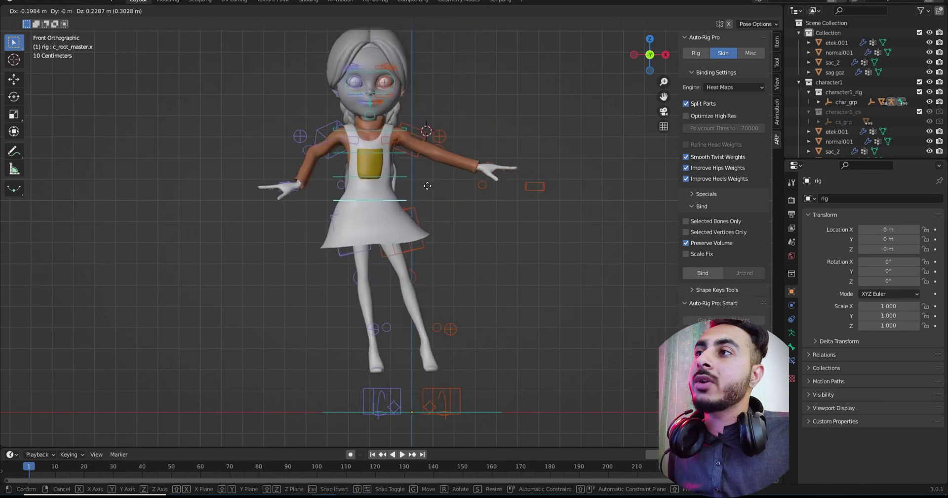
pyautogui.rightClick(439, 248)
# Step: Raise the left foot off the ground with its IK controller
pyautogui.click(531, 190)
pyautogui.press('g')
pyautogui.rightClick(495, 229)
pyautogui.click(458, 271)
pyautogui.middleClick(464, 368)
pyautogui.press('g')
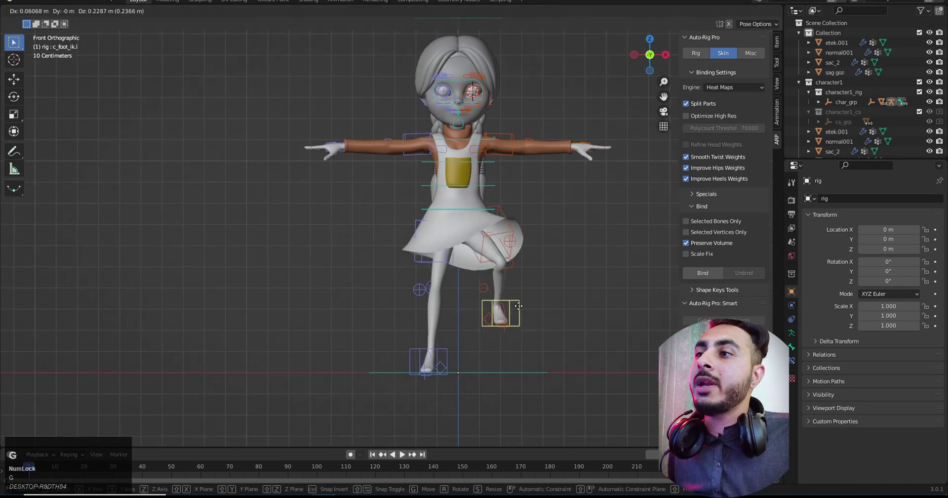
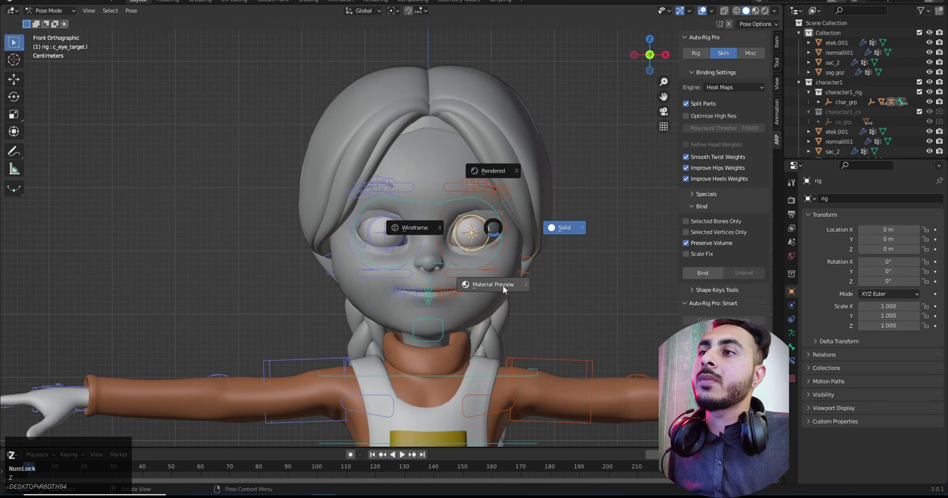
# Step: Make the eyes look to the side by moving the eye target controller
pyautogui.scroll(-3)
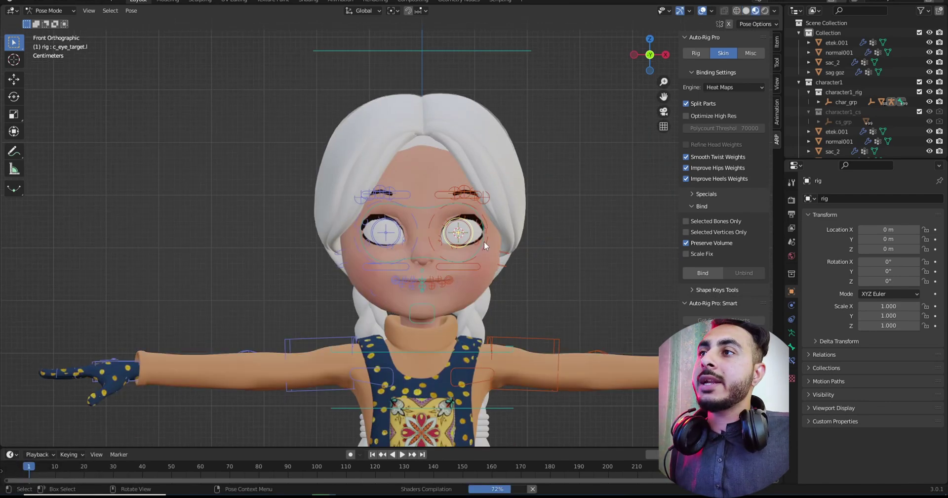
pyautogui.scroll(3)
pyautogui.middleClick(519, 258)
pyautogui.scroll(3)
pyautogui.click(494, 255)
pyautogui.press('g')
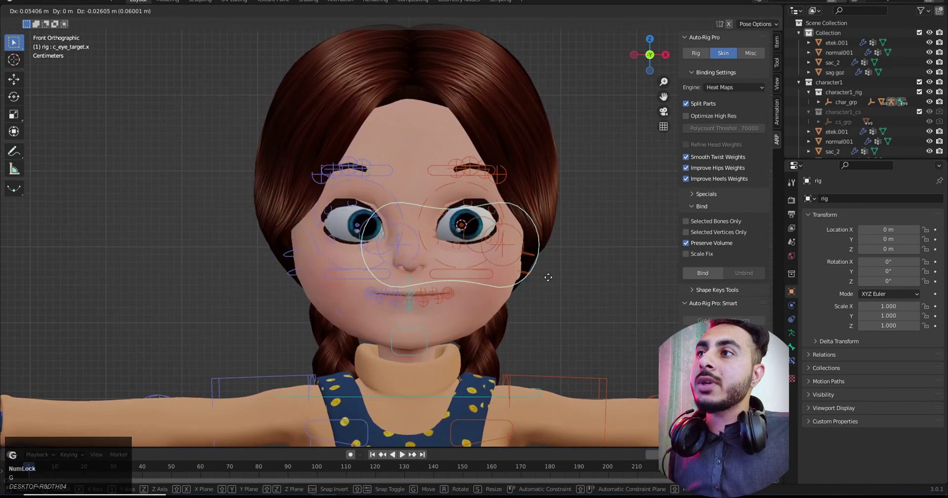
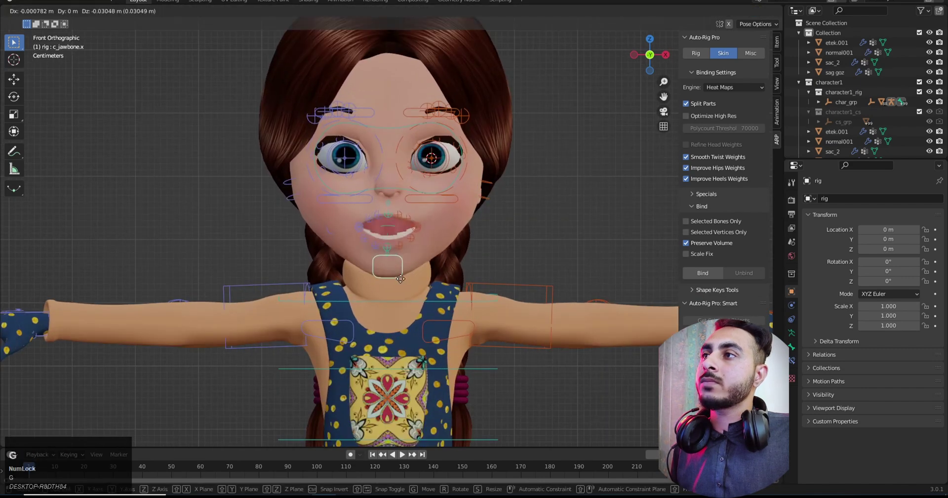
# Step: Drag the jaw controller to close the mouth, then bring the upper body into view
pyautogui.moveTo(376, 278); pyautogui.dragTo(397, 278)
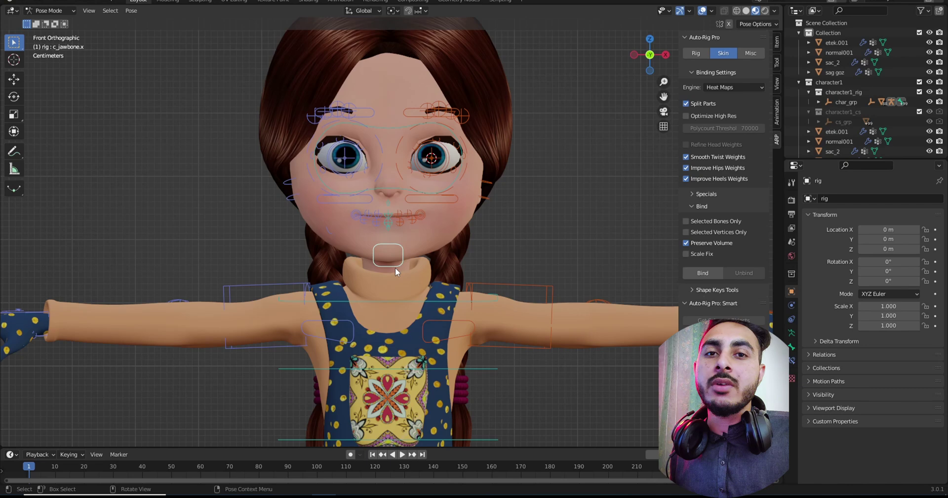
pyautogui.scroll(-3)
pyautogui.press('Tab')
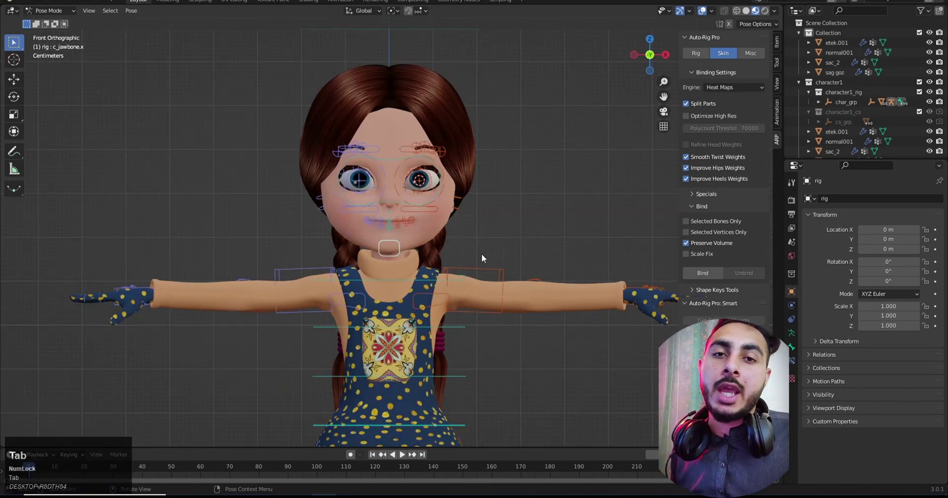